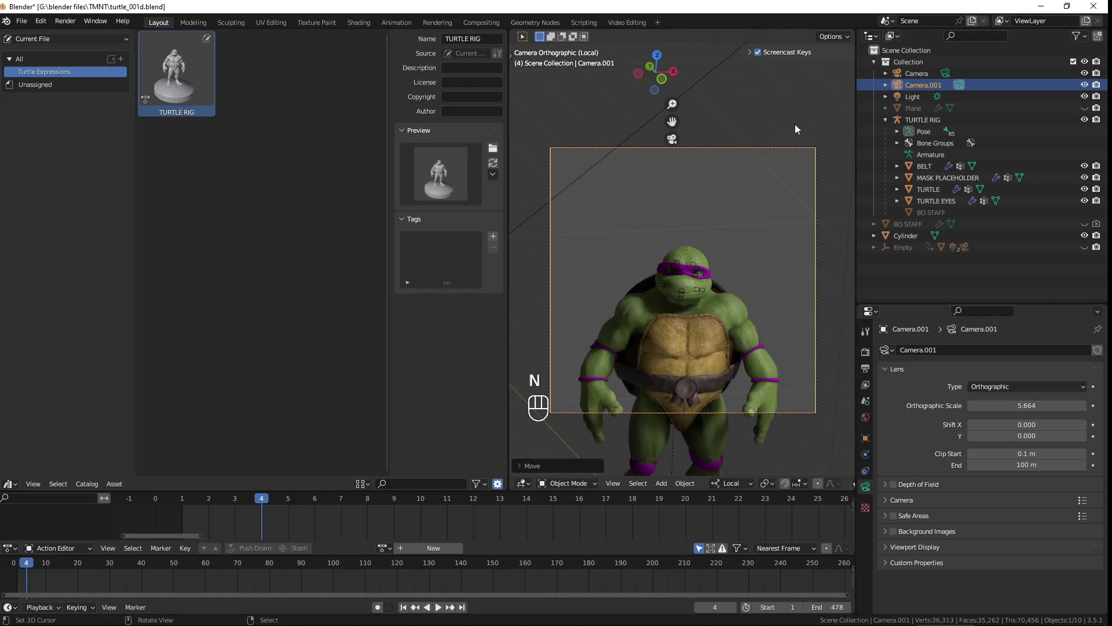
Tighten Camera.001's orthographic scale to 1.744 to frame the turtle's face
key("n")
key("n")
key("n")
key("n")
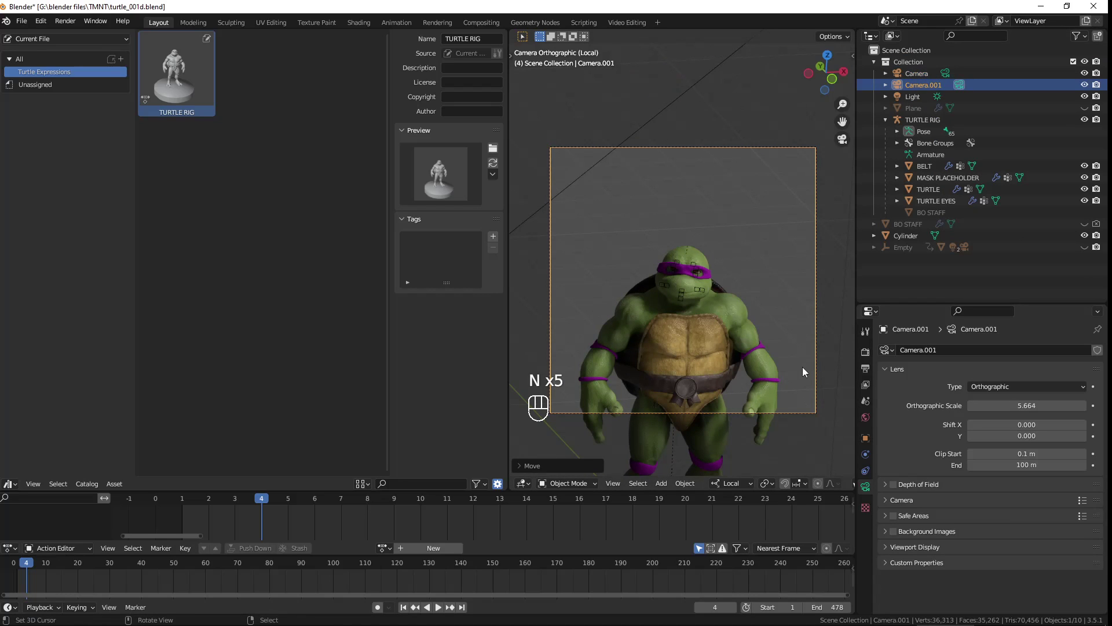
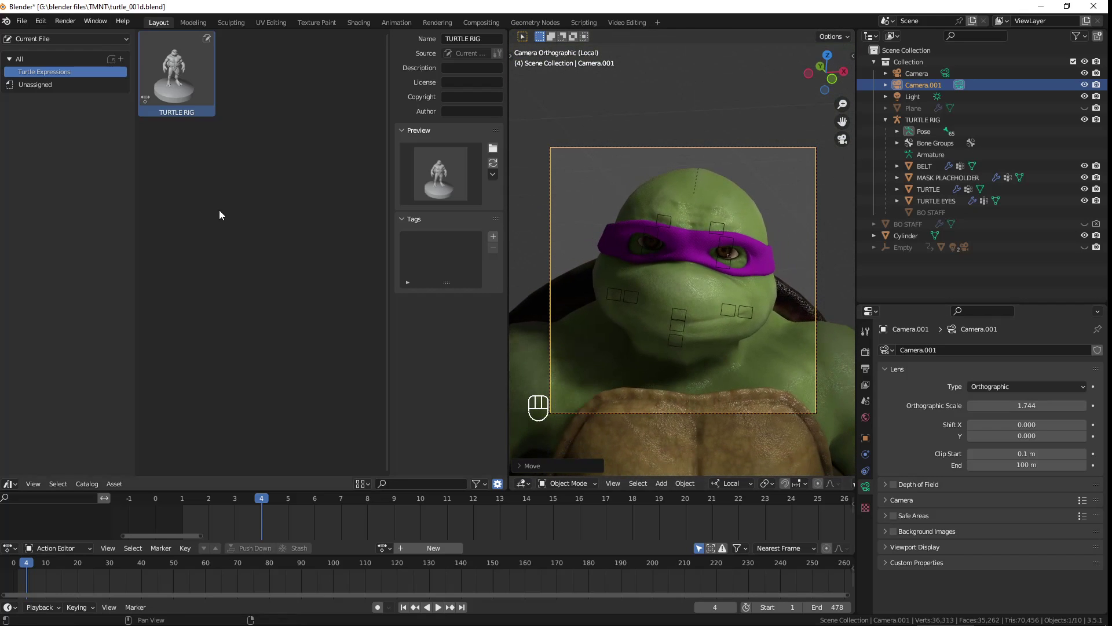
Select TURTLE RIG in the outliner and switch it into Pose Mode
key("g")
left_click(660, 251)
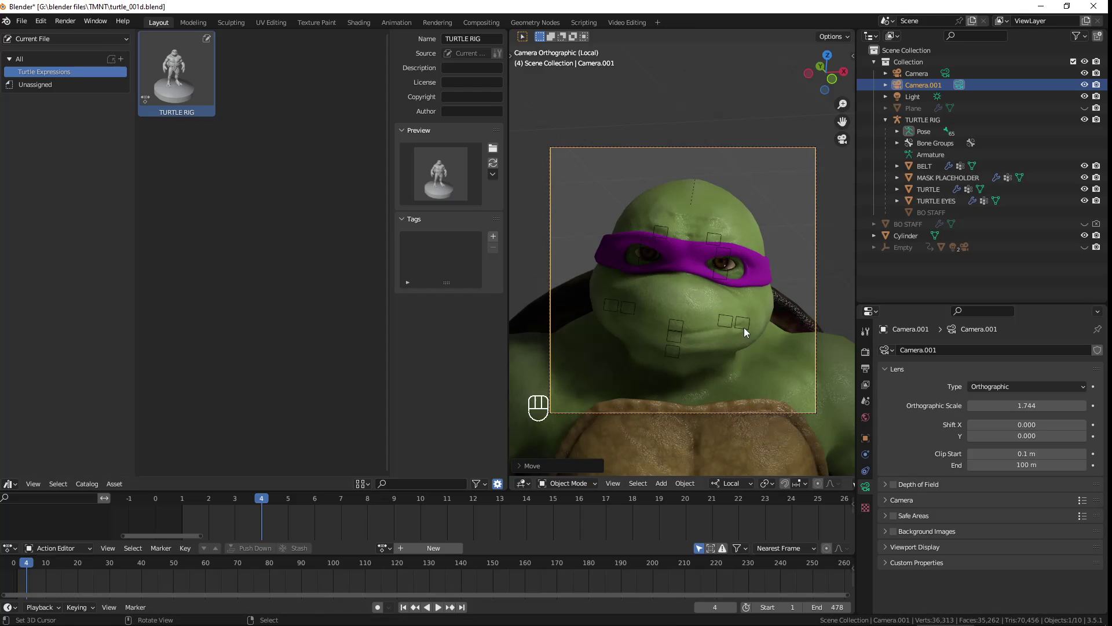
key("c")
key("c")
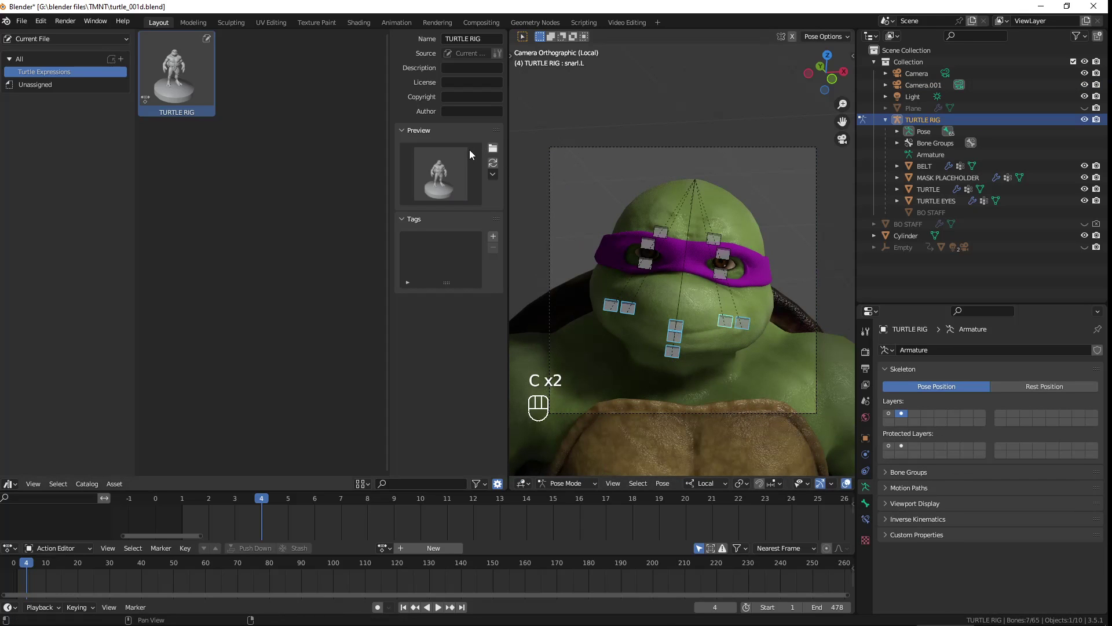
Regenerate the TURTLE RIG asset's preview so it renders a face close-up from the face camera
left_click(497, 165)
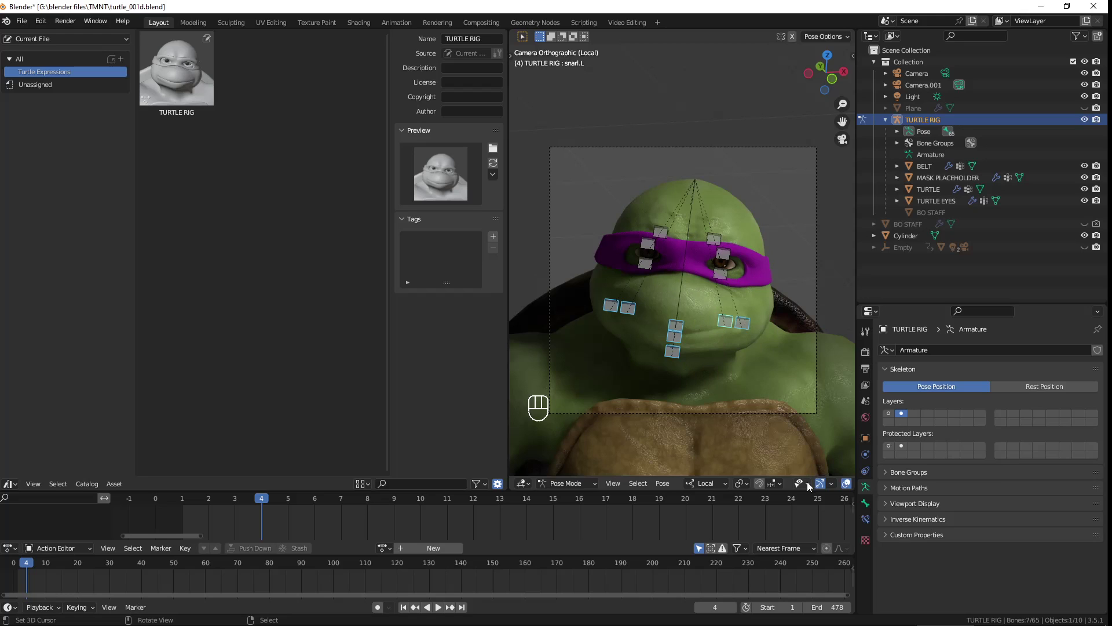
left_click(807, 491)
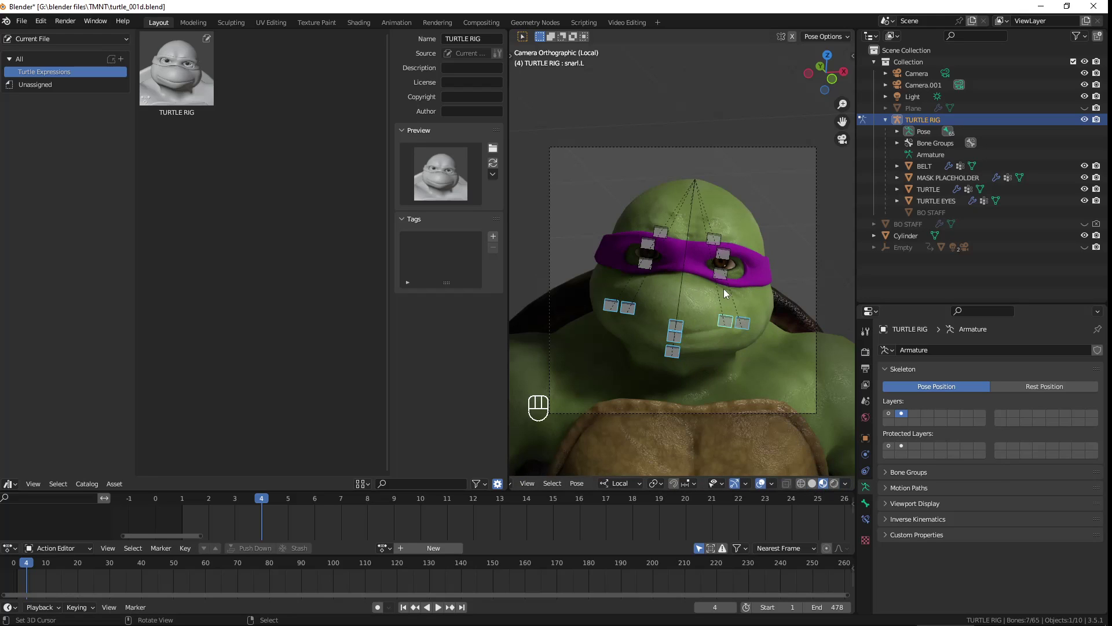
left_click_drag(847, 481, 841, 486)
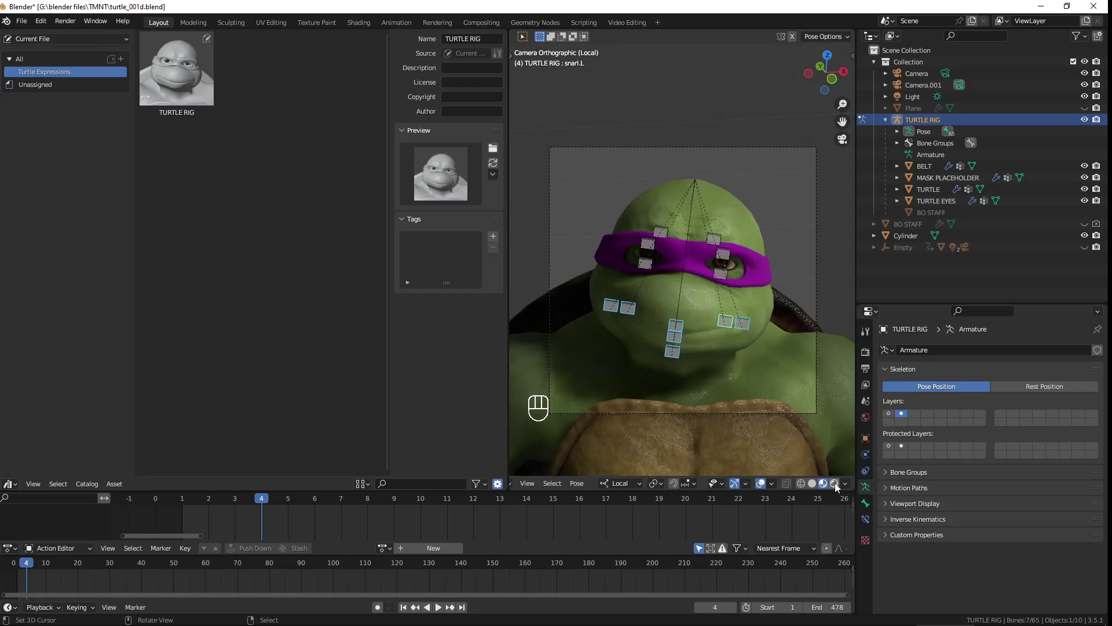
left_click(837, 488)
Adjust the viewport shading mode and orbit to check the new thumbnail's look
left_click(830, 485)
left_click(840, 487)
left_click(830, 488)
left_click_drag(848, 488, 790, 516)
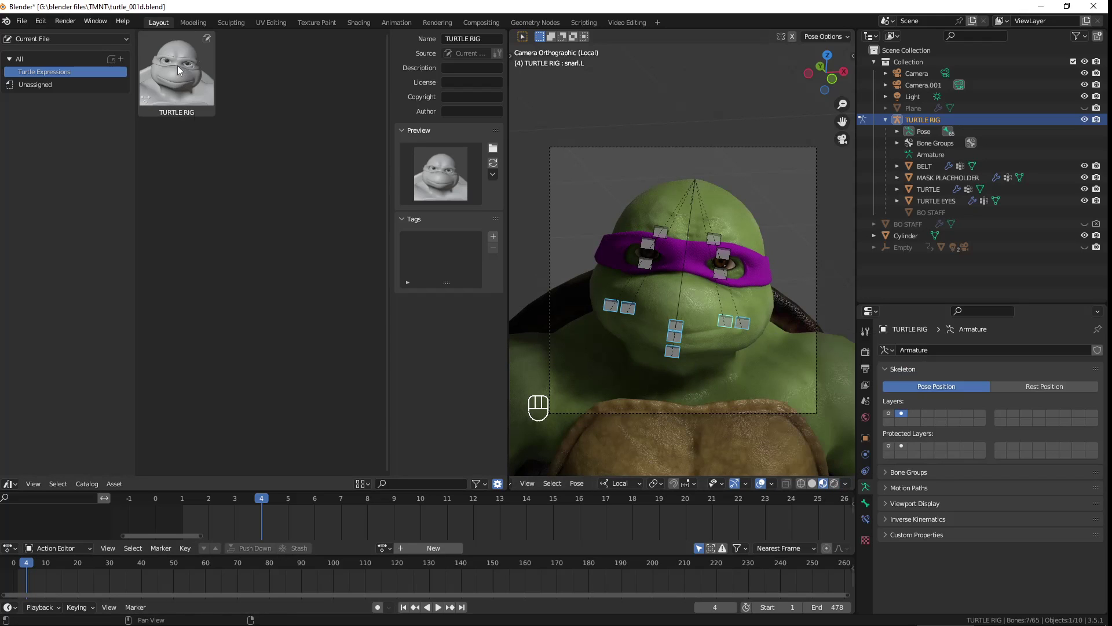
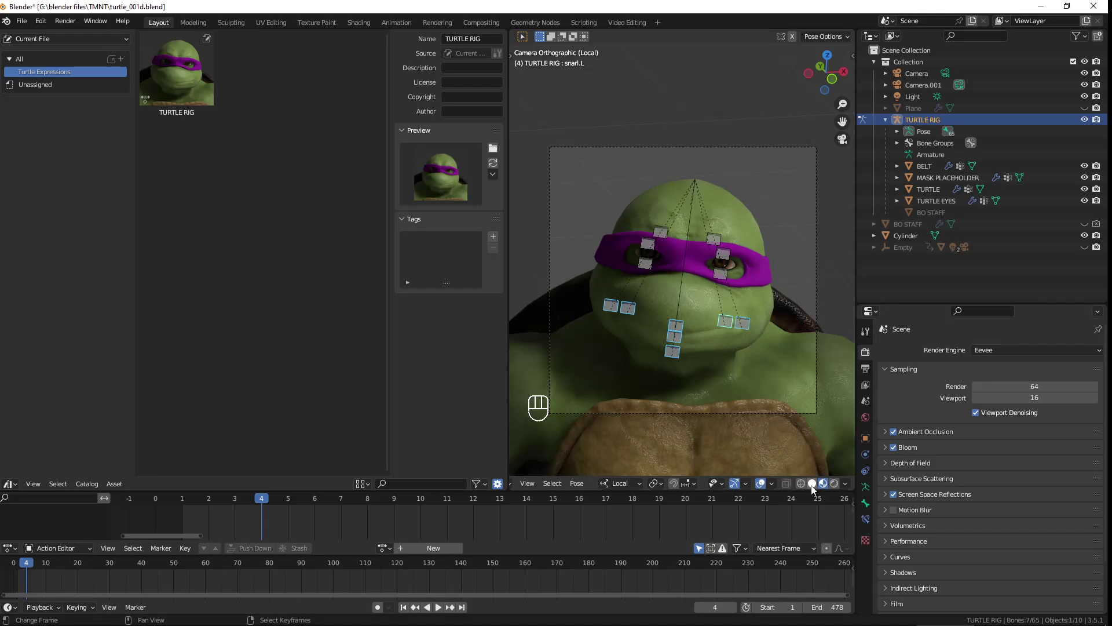
Select the mouthcorner.L, chin and liptop bones and start moving them
left_click(815, 488)
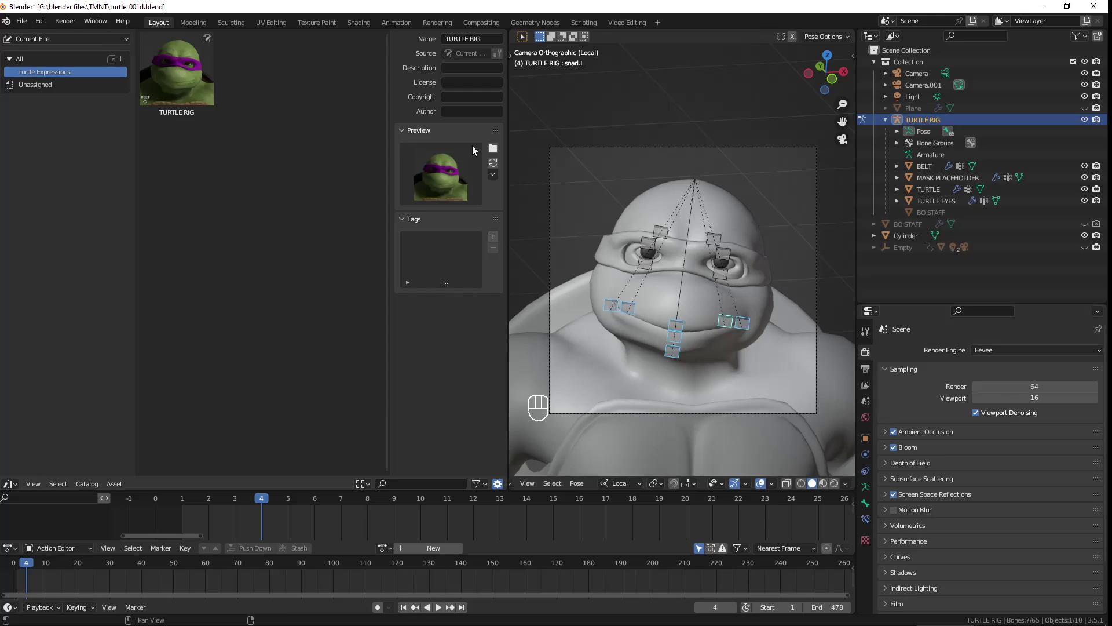
key("g")
left_click(756, 336)
key("g")
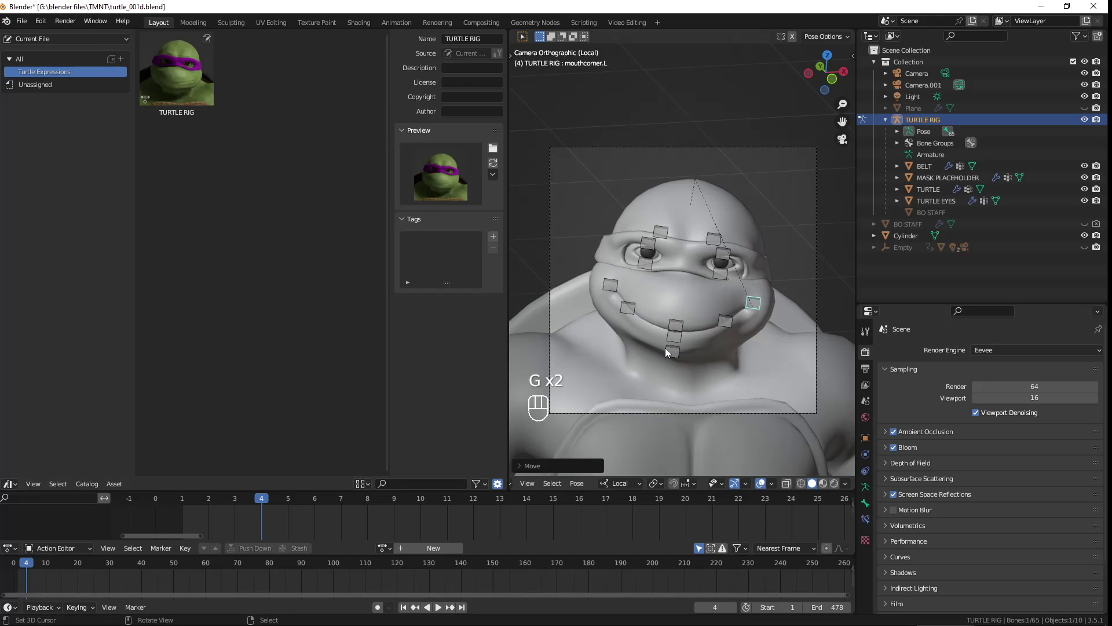
Pull the mouth bones into a grin and mark the pose as asset TURTLE RIG.001
key("g")
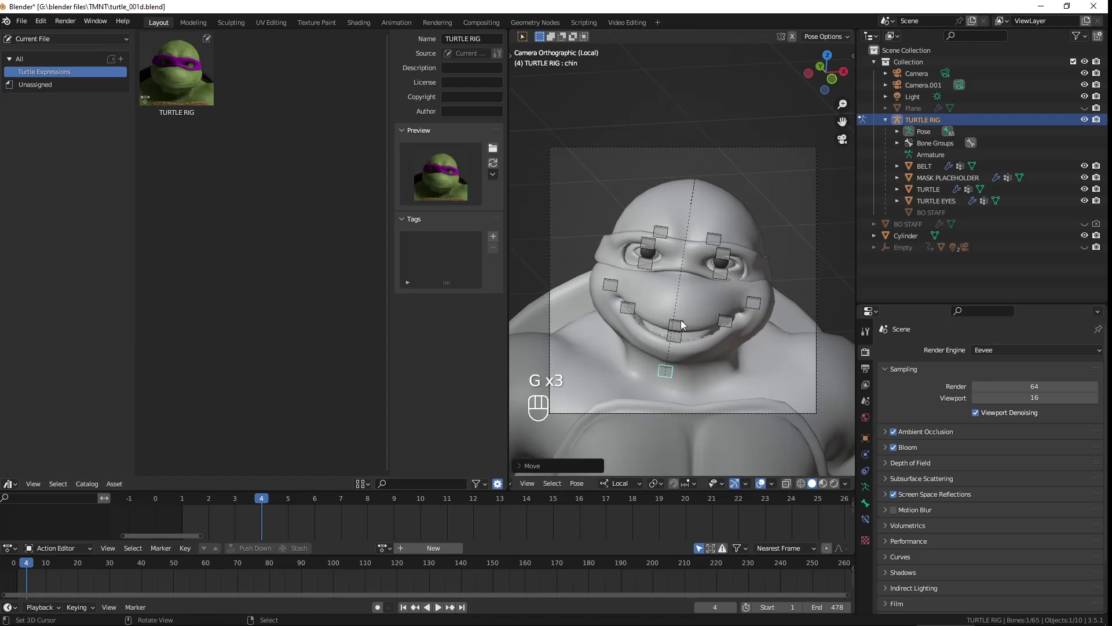
key("g")
key("c")
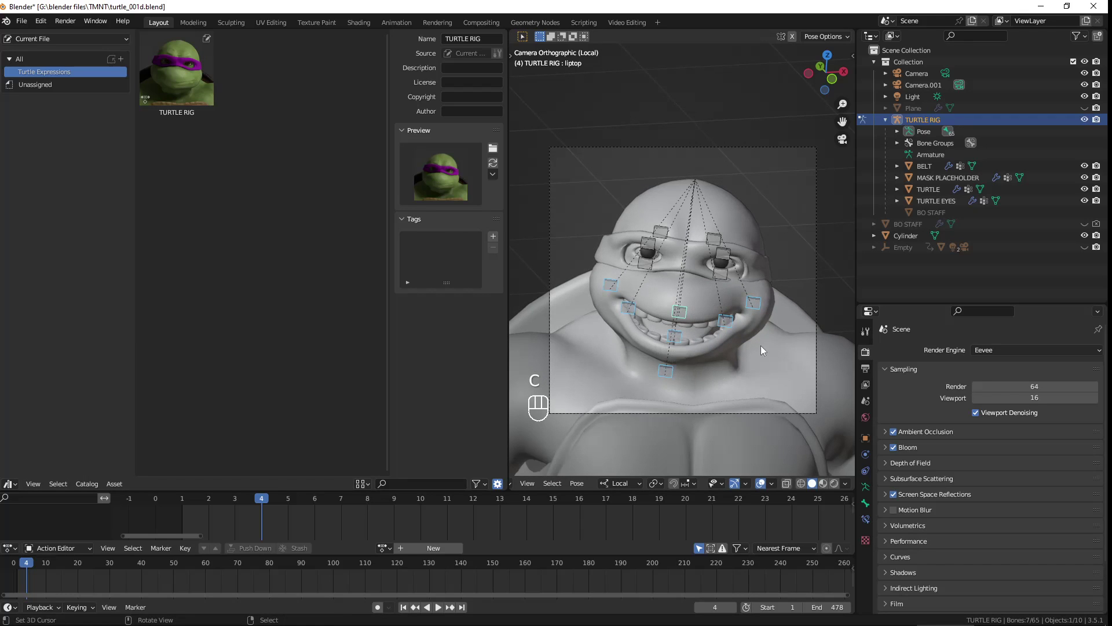
left_click_drag(121, 485, 146, 455)
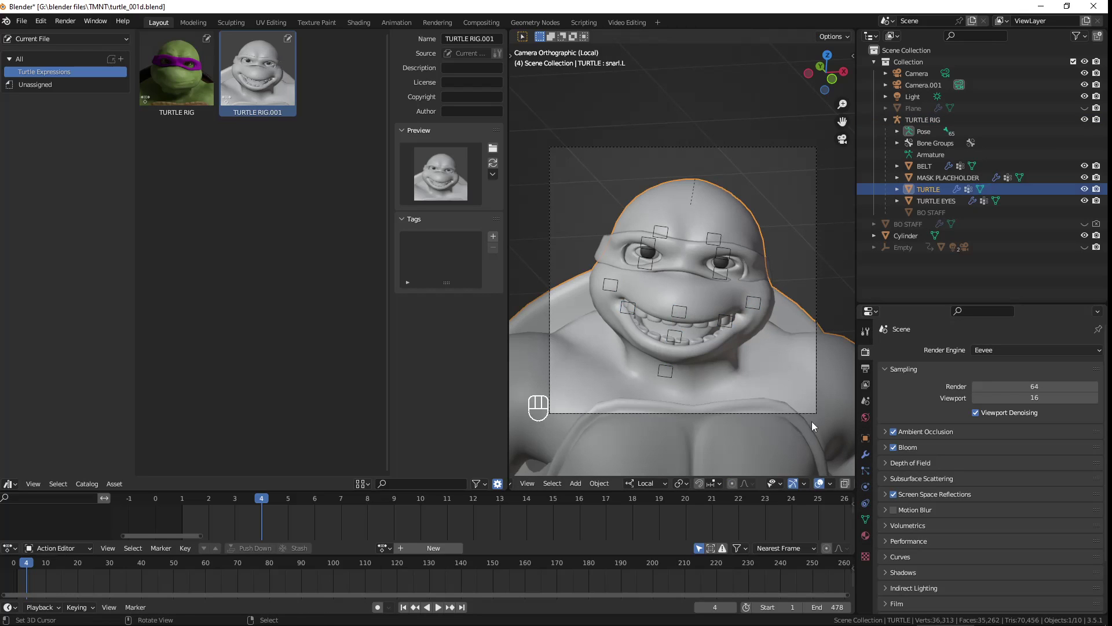
Set the turtle skin material's Viewport Display colour to green and refresh the TURTLE RIG.001 thumbnail
left_click(866, 540)
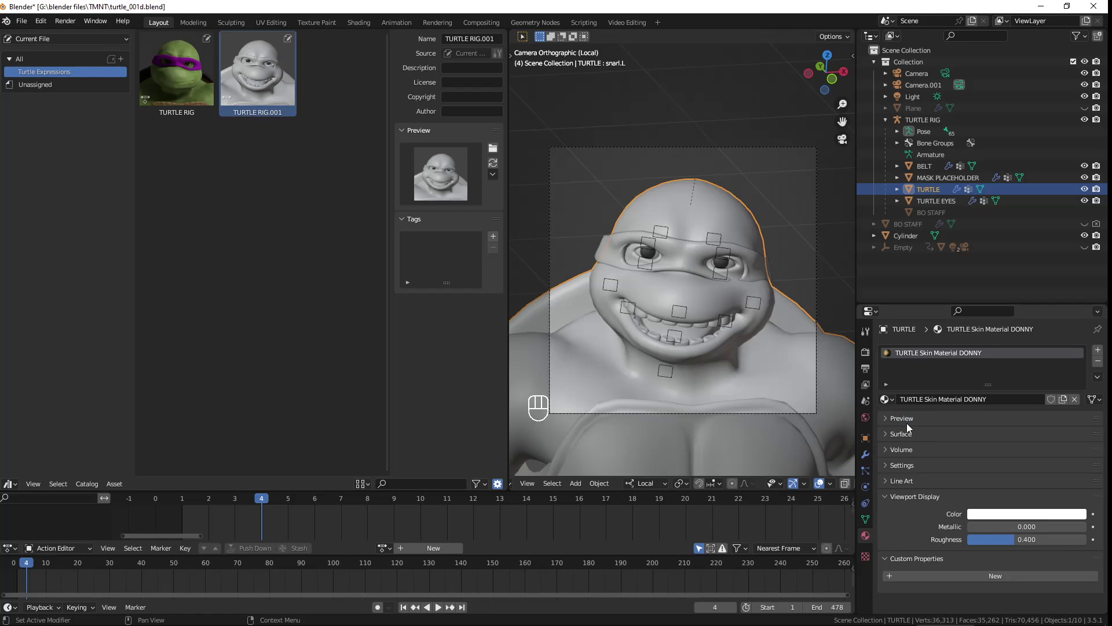
left_click(890, 424)
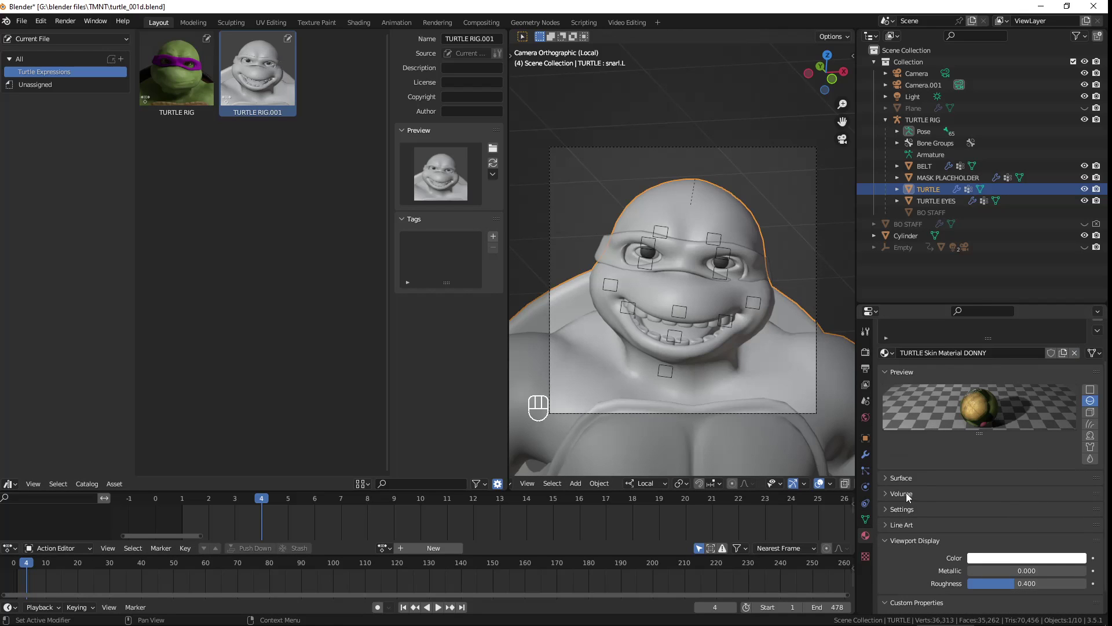
left_click(908, 385)
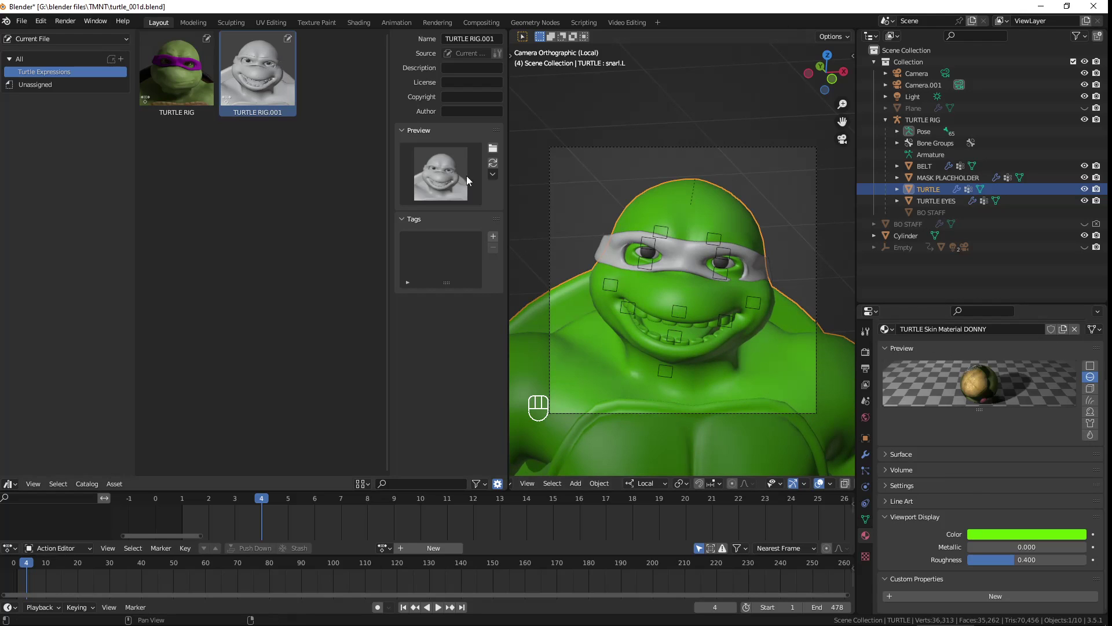
left_click_drag(497, 165, 506, 222)
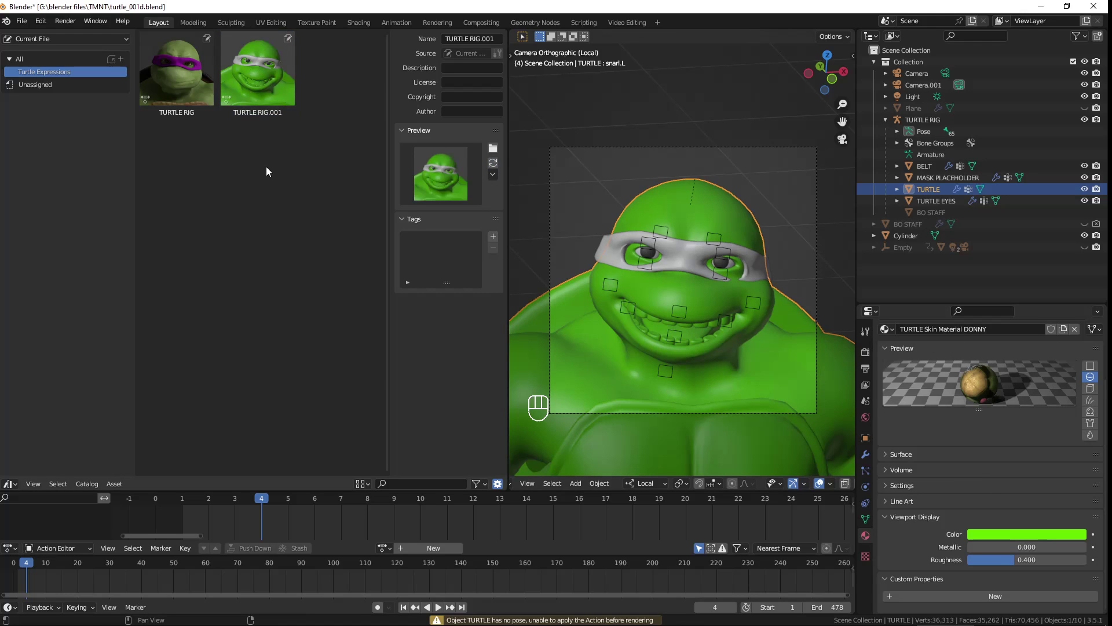
Set MASK PLACEHOLDER's Viewport Display colour to magenta so the thumbnail shows a purple mask
left_click(688, 248)
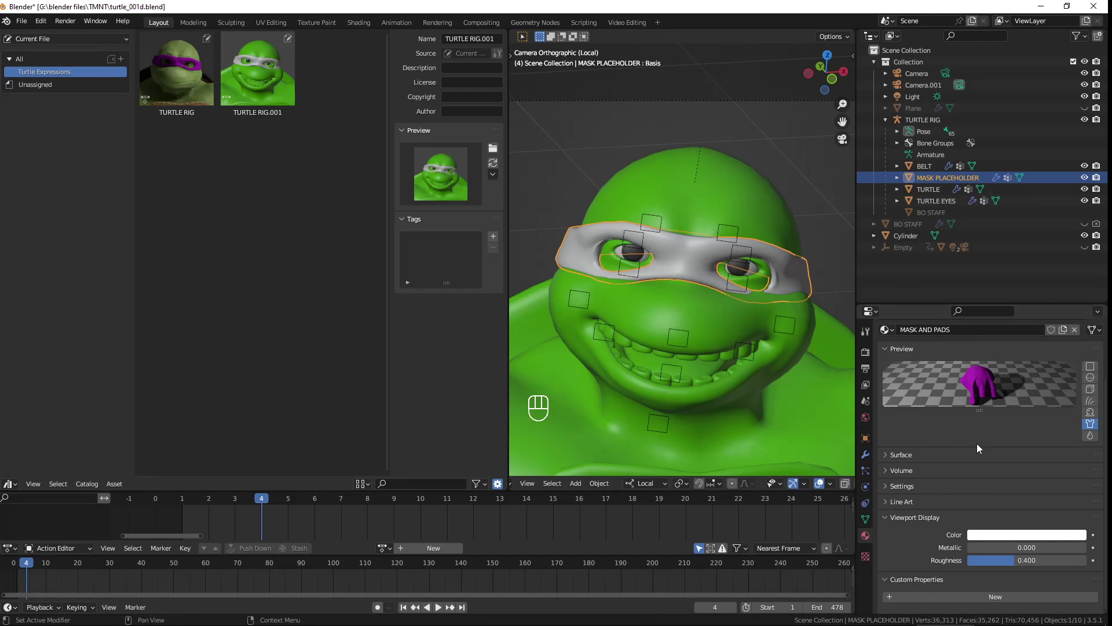
left_click(914, 482)
left_click(913, 482)
left_click(990, 542)
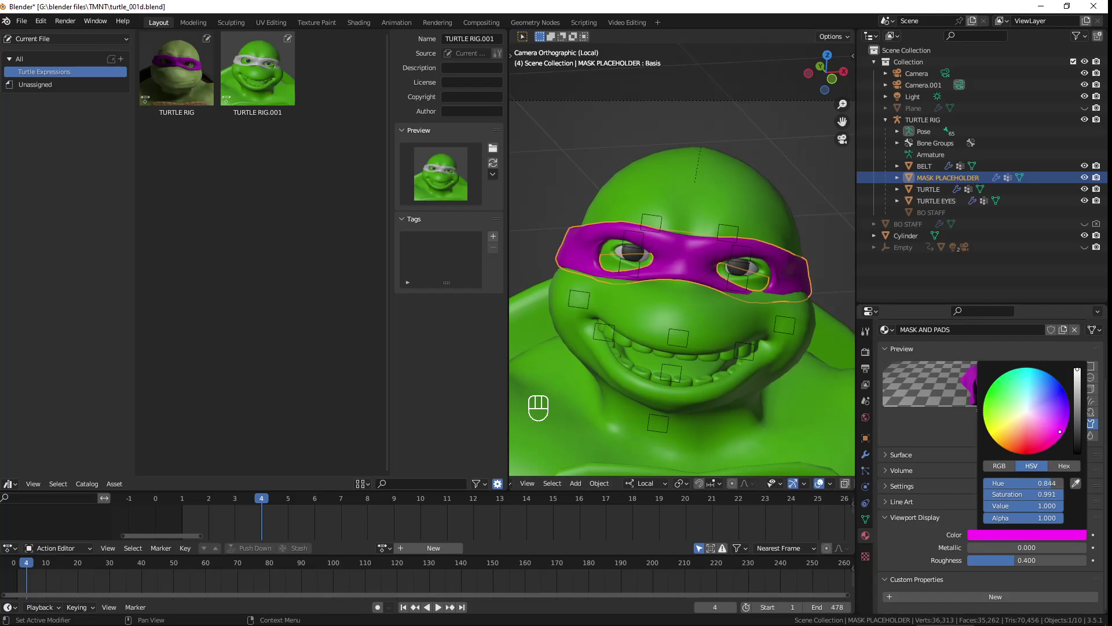
left_click(491, 165)
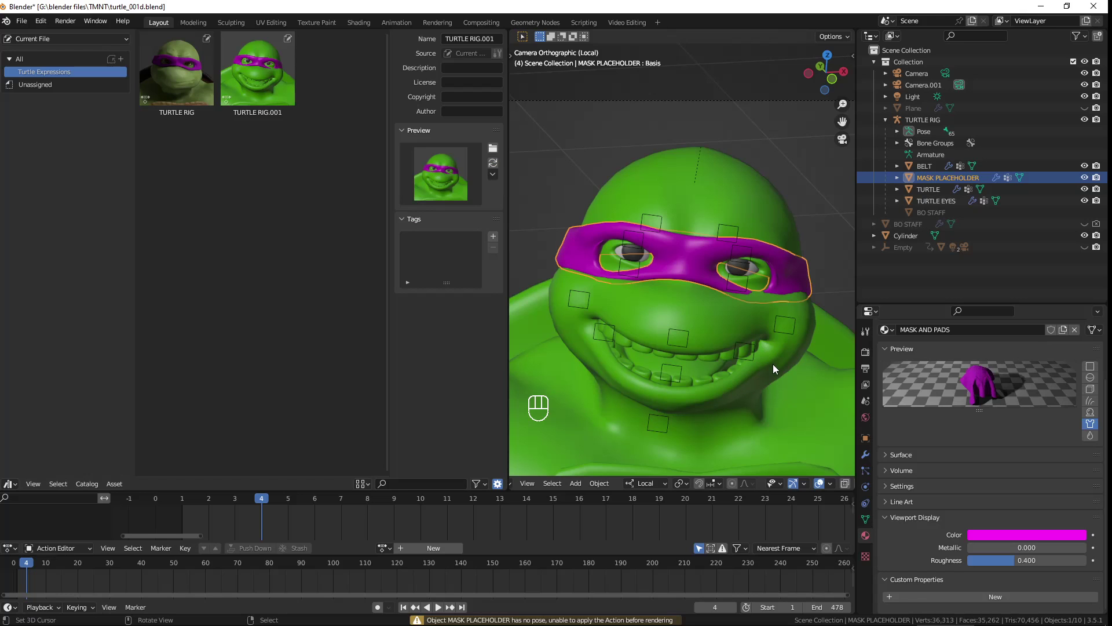
left_click_drag(777, 369, 738, 370)
Add a new material slot with a New material named white
left_click_drag(748, 396, 726, 359)
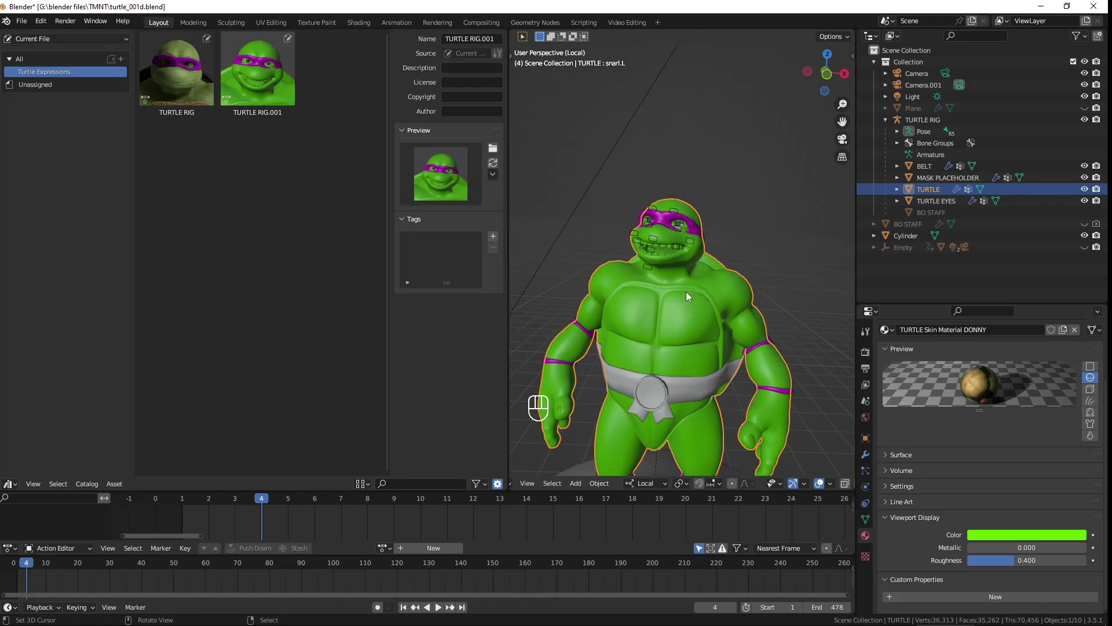
left_click_drag(715, 324, 726, 326)
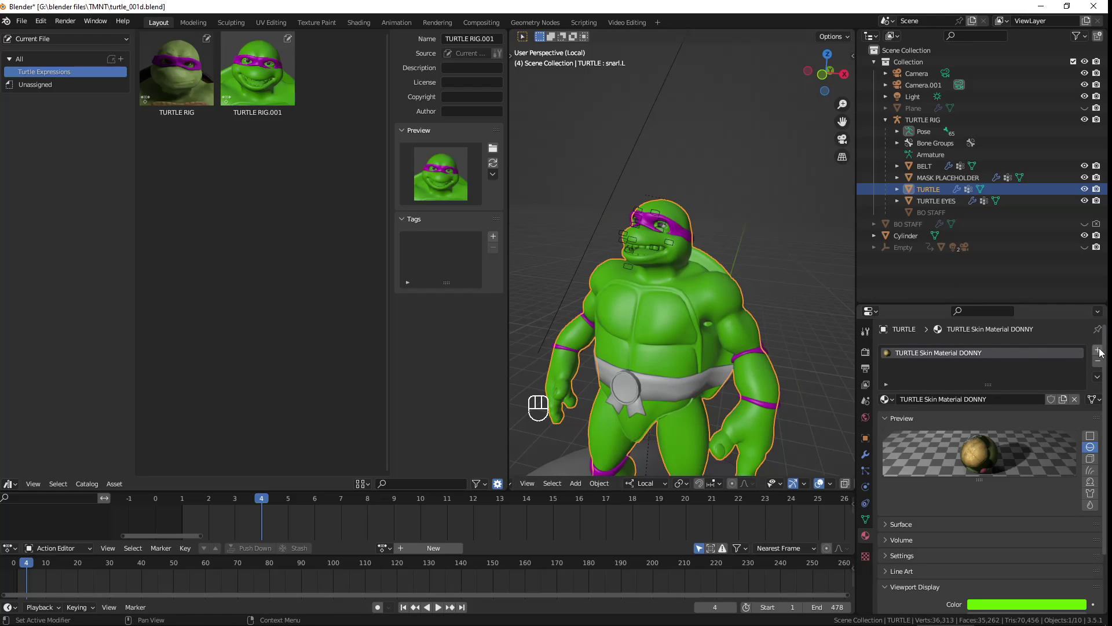
left_click_drag(1103, 352, 1000, 415)
left_click_drag(895, 422, 1061, 442)
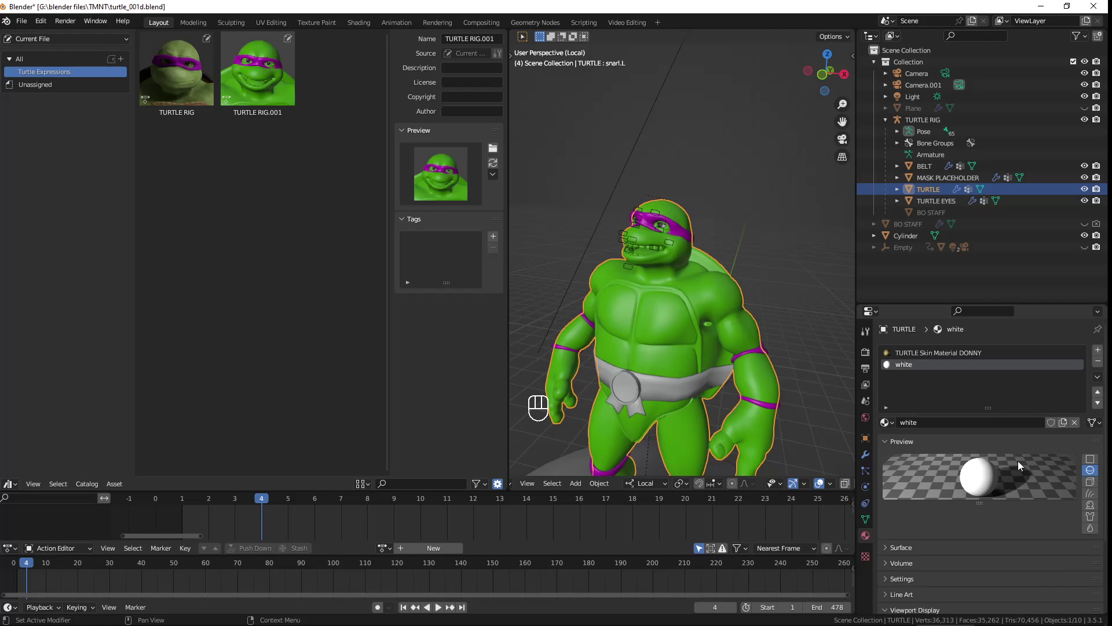
left_click_drag(1103, 351, 991, 381)
Add a second material named pink and set its Base Color and Viewport Display colour to pink
left_click(913, 381)
left_click(968, 425)
left_click_drag(957, 424, 954, 423)
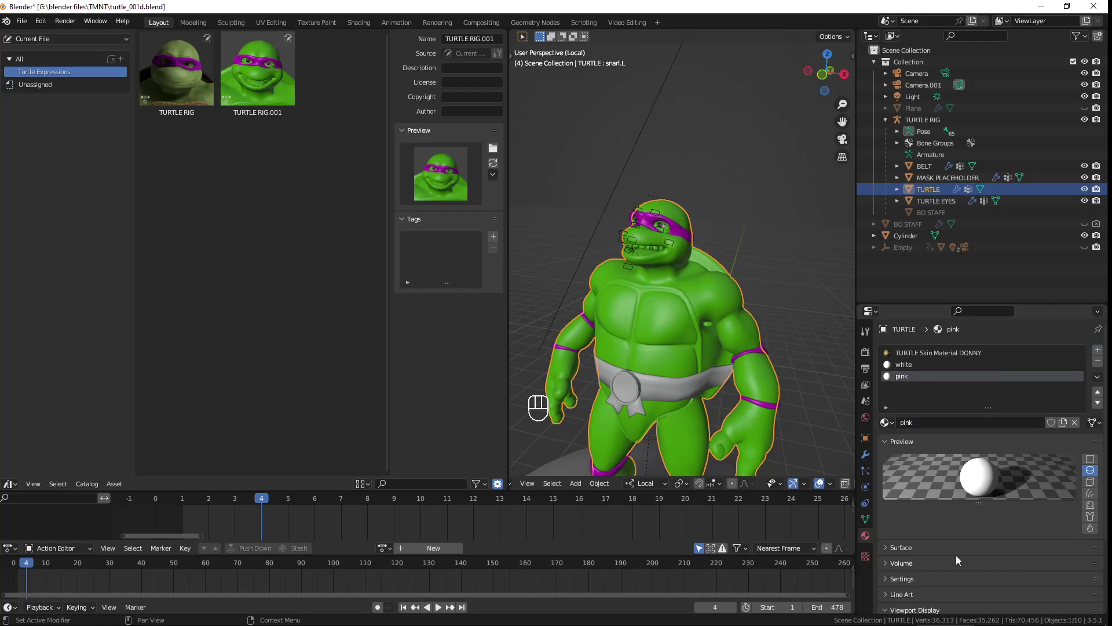
left_click(994, 537)
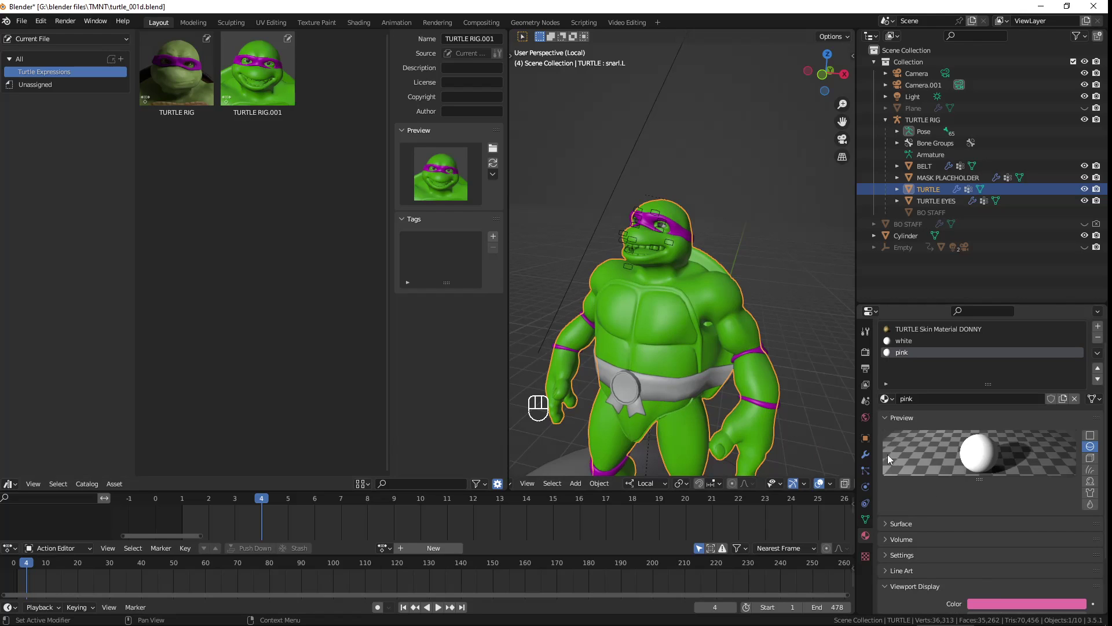
left_click_drag(890, 525, 918, 548)
left_click_drag(997, 589, 1018, 490)
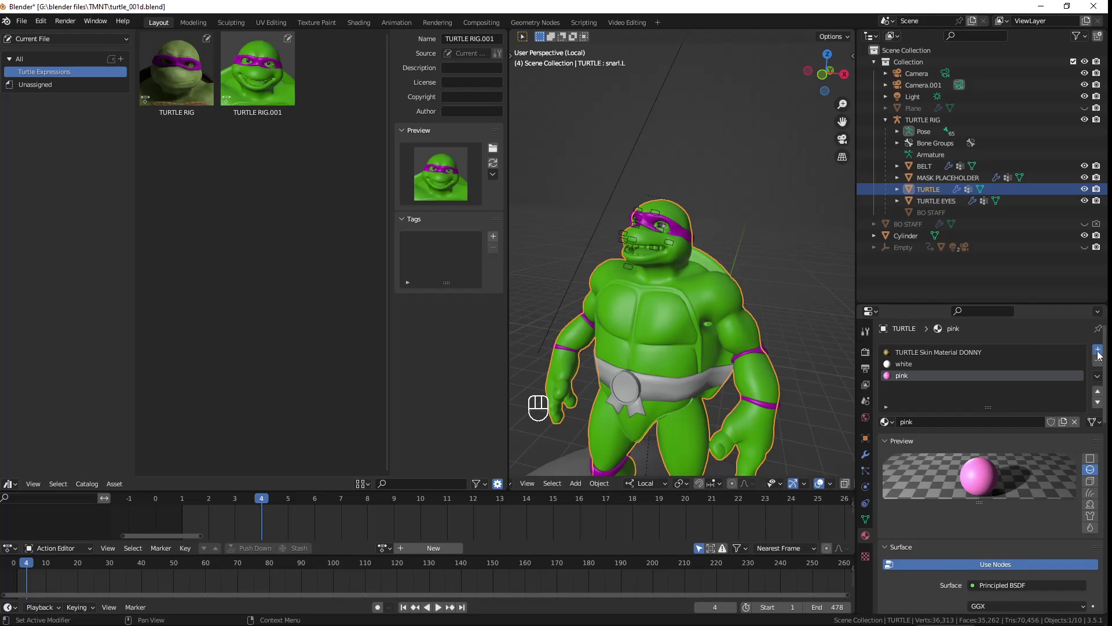
Add a tan material with a tan surface colour, then another new material slot
left_click_drag(941, 423, 940, 424)
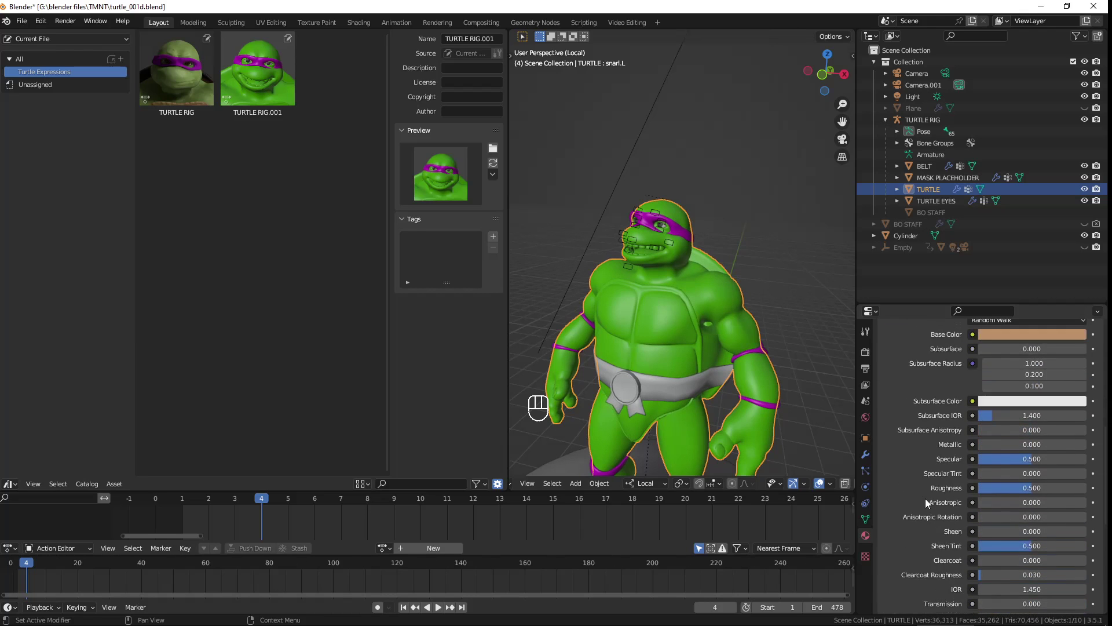
left_click(910, 365)
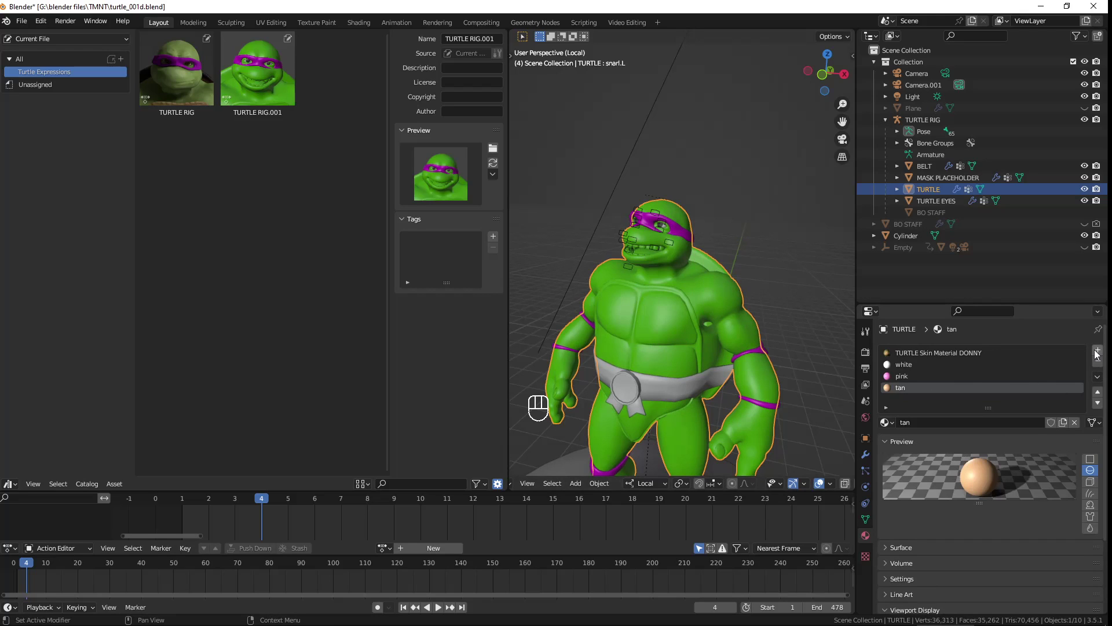
left_click(1098, 354)
left_click(981, 429)
Name the new material dark brown and darken its colours to a deep brown
left_click(952, 432)
left_click_drag(951, 427, 947, 423)
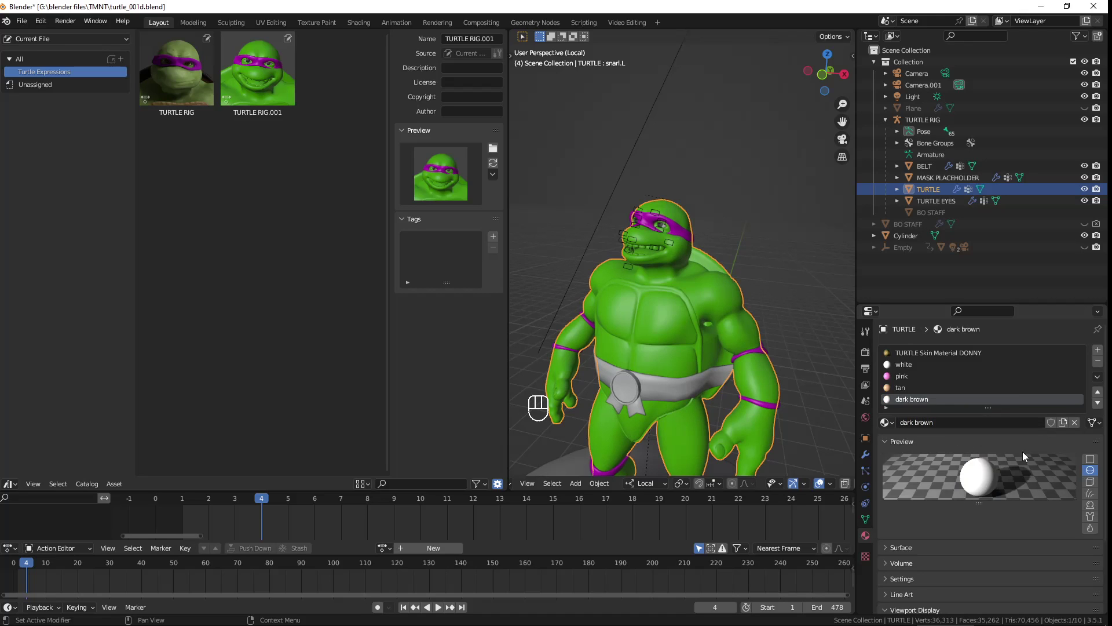
left_click(918, 551)
left_click(1009, 590)
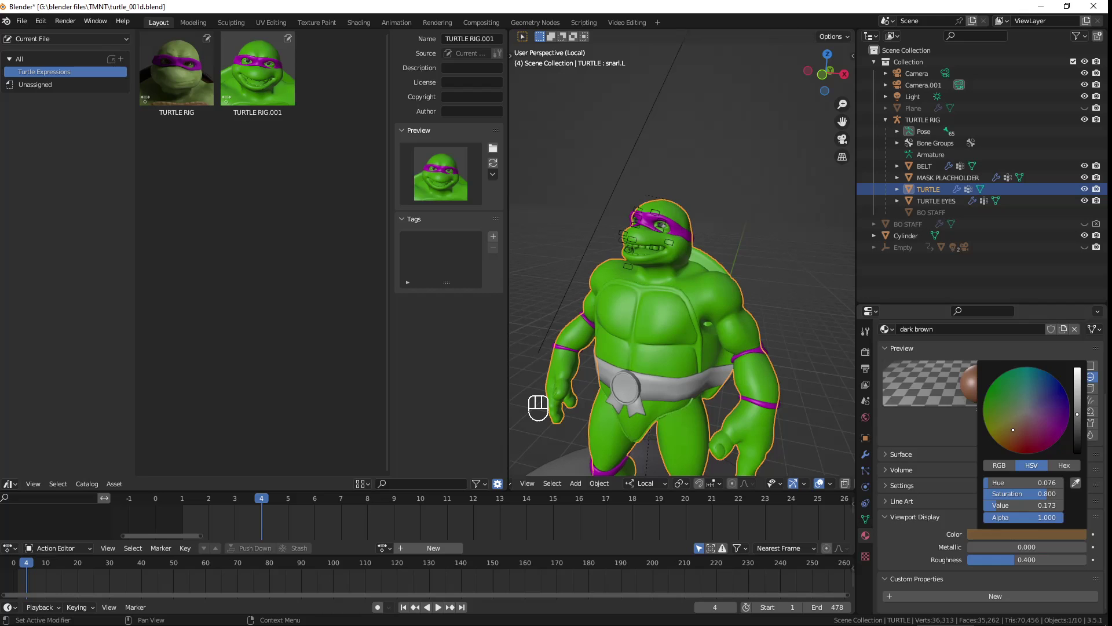
left_click_drag(699, 296, 672, 299)
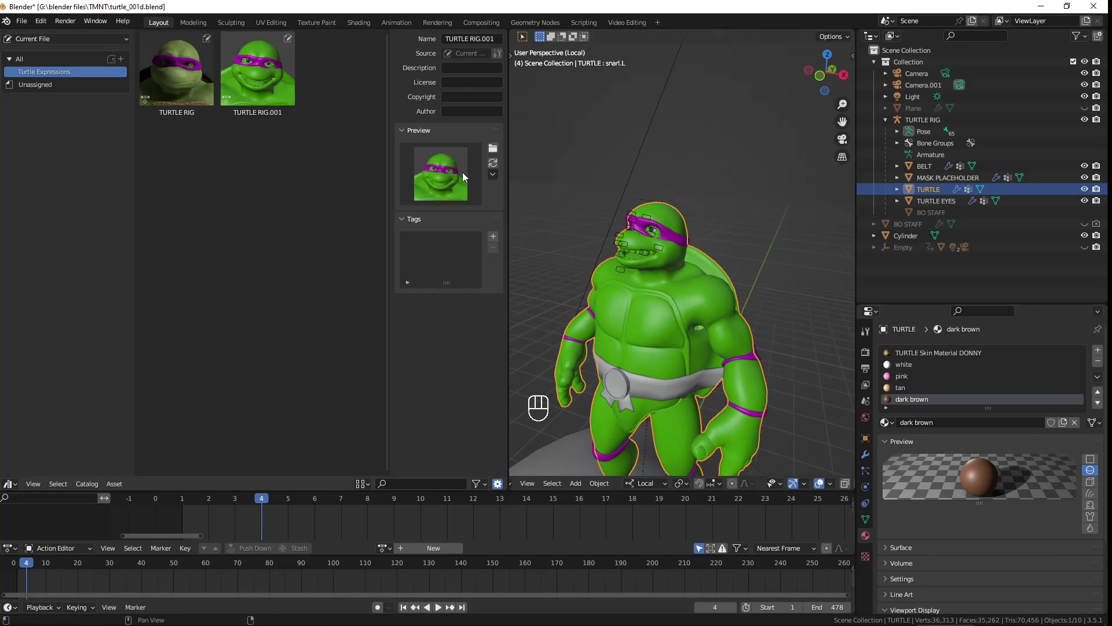
Enter Edit Mode, grow a head-face selection to linked faces and pick the pink material slot
key("Tab")
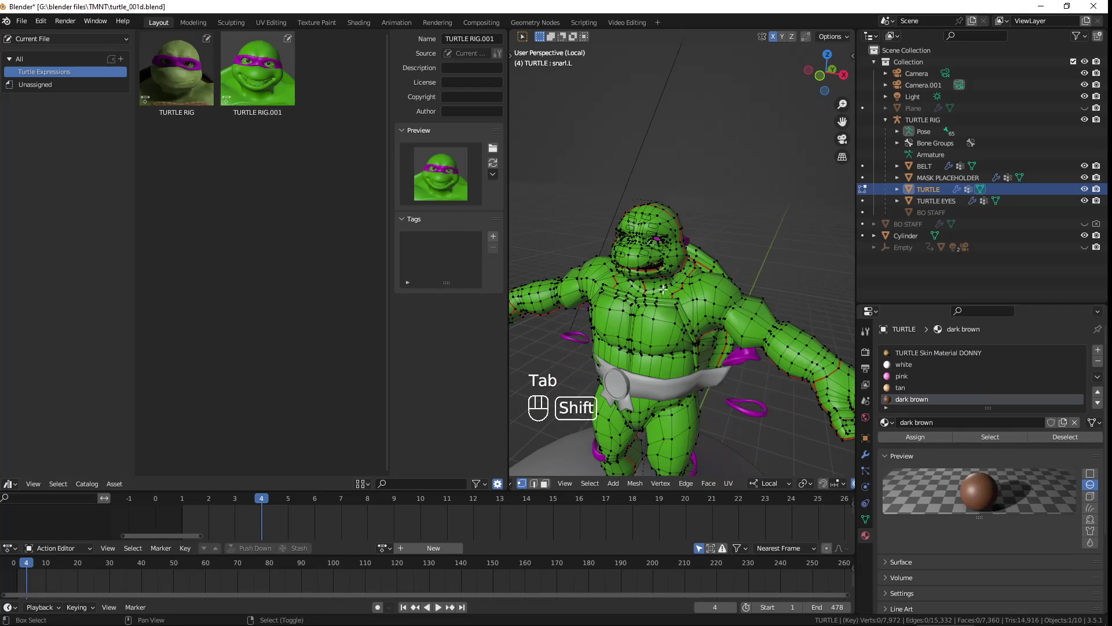
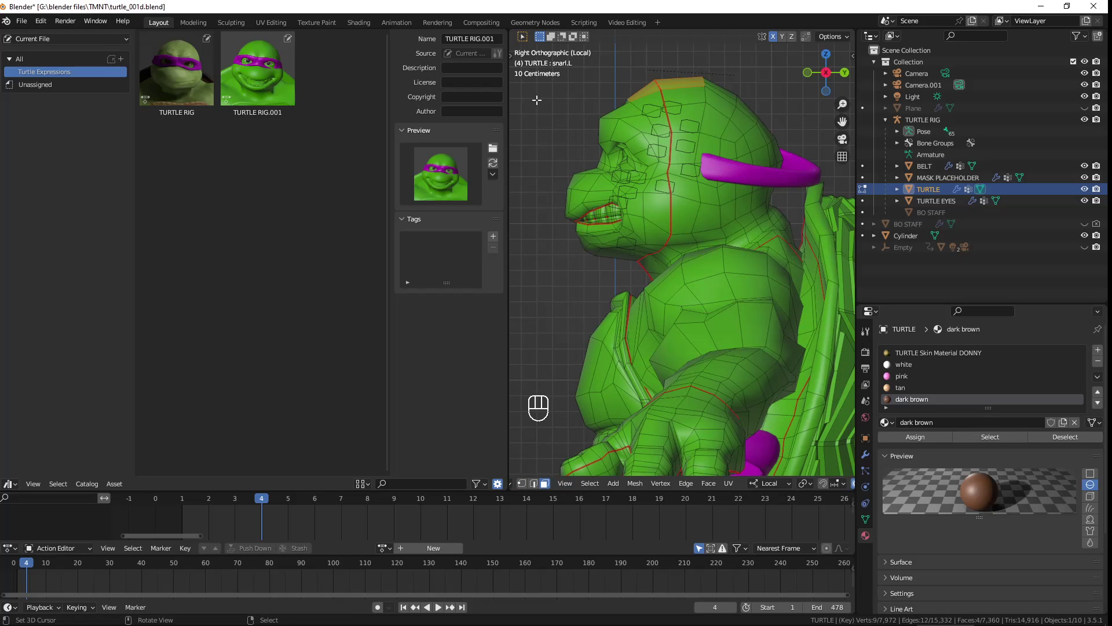
key("ctrl+l")
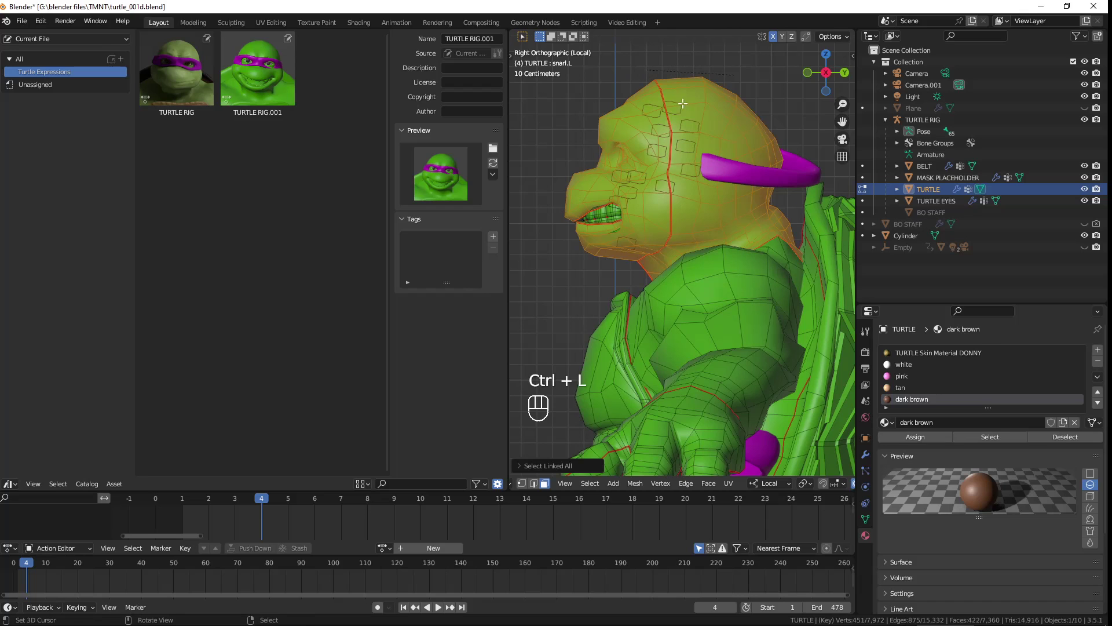
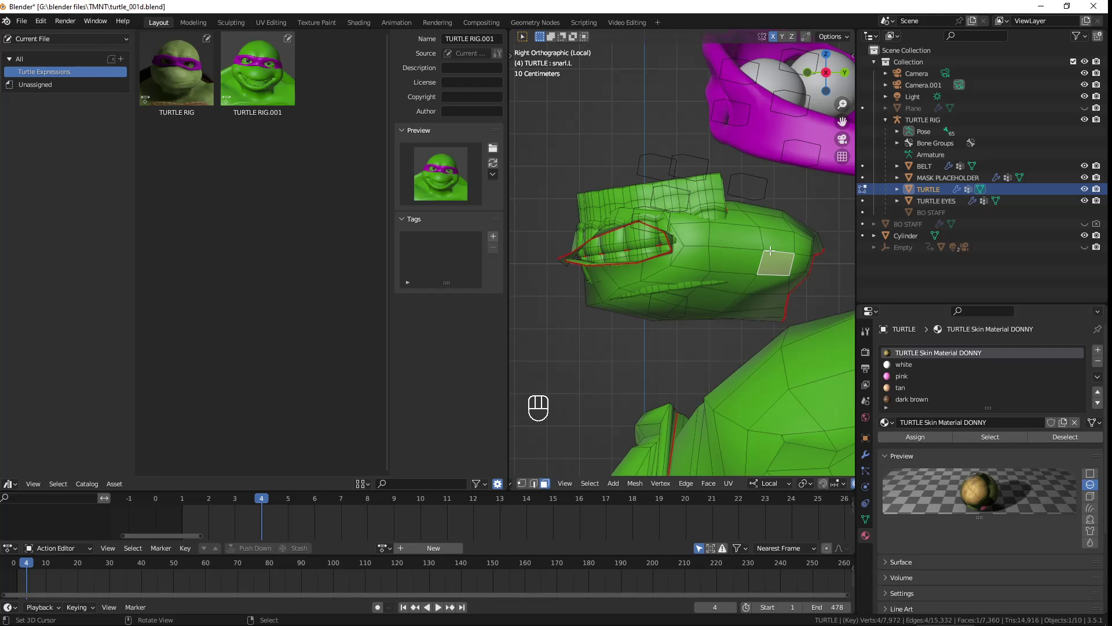
key("ctrl+l")
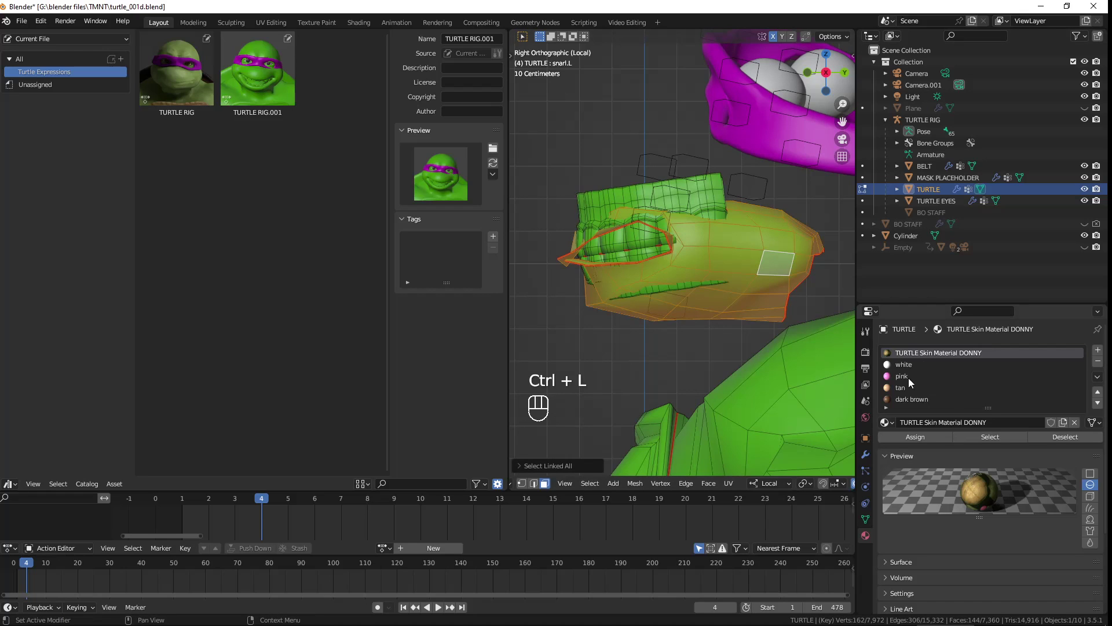
left_click(906, 382)
left_click(927, 436)
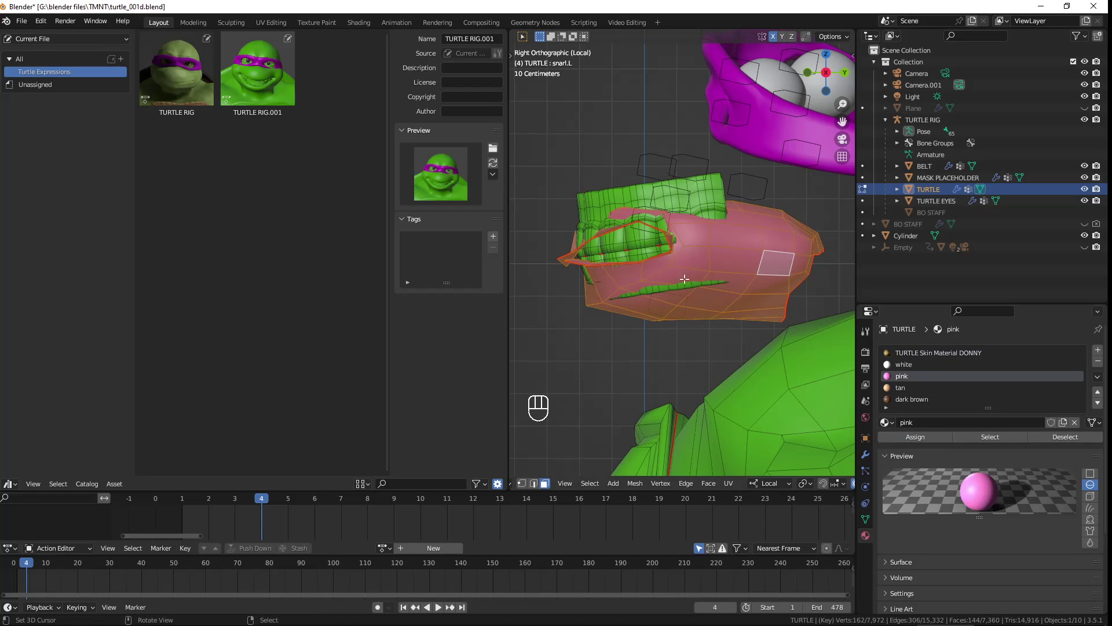
key("h")
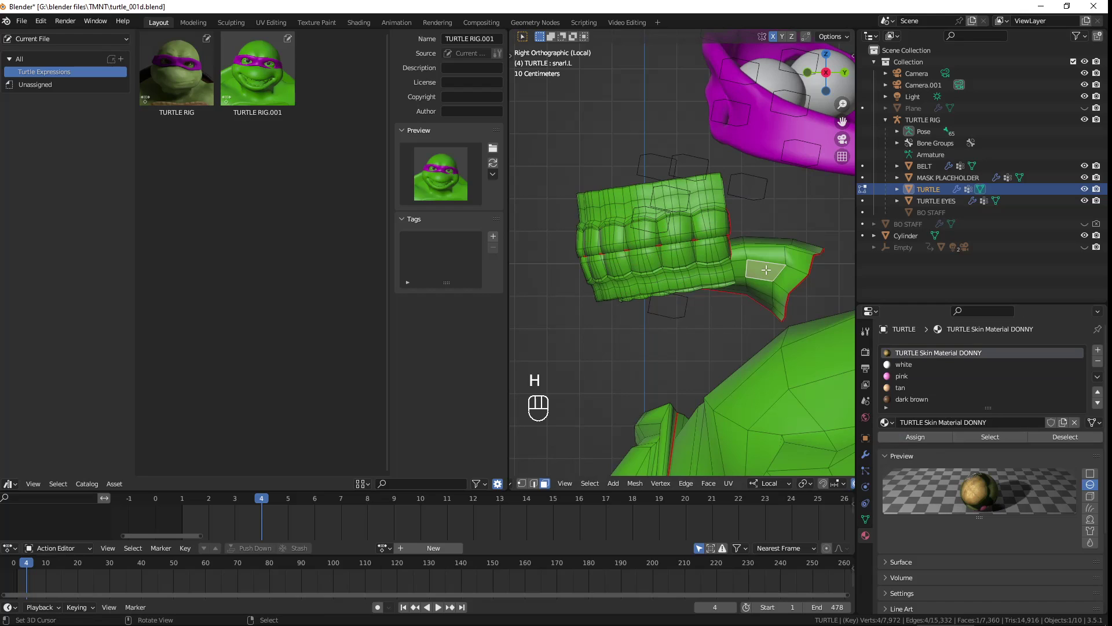
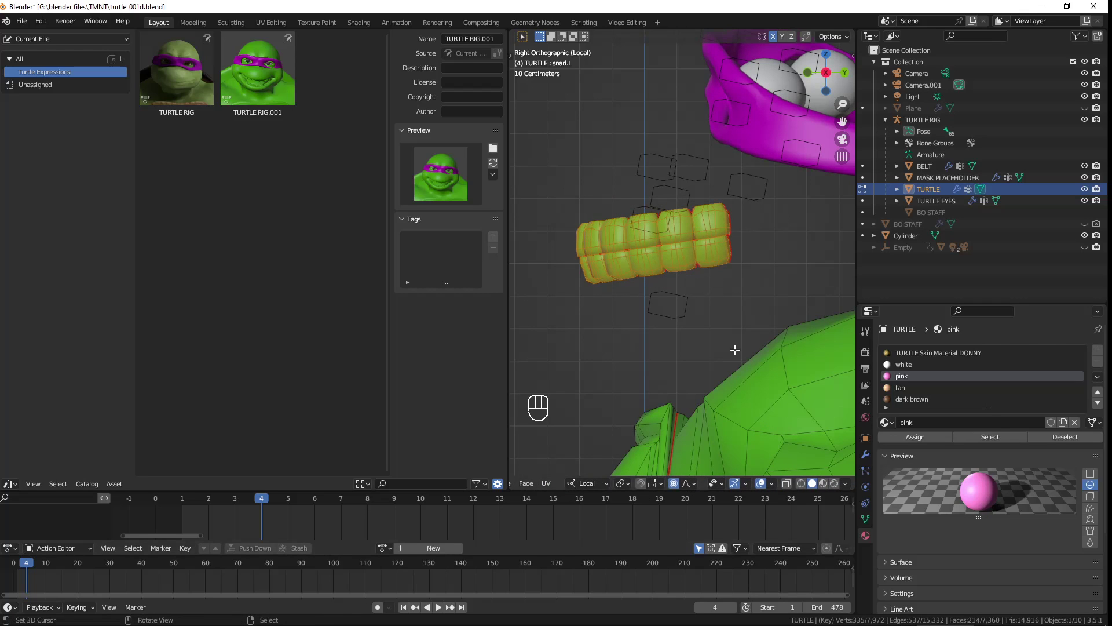
Make the white material slot active for the selected faces and switch to Right Ortho view
left_click(902, 365)
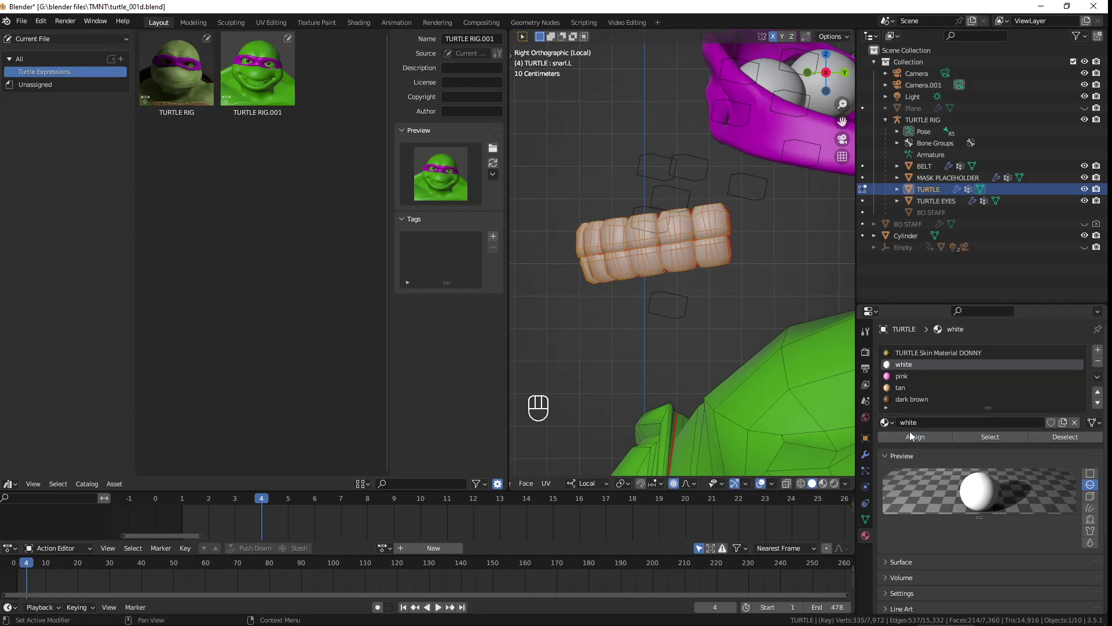
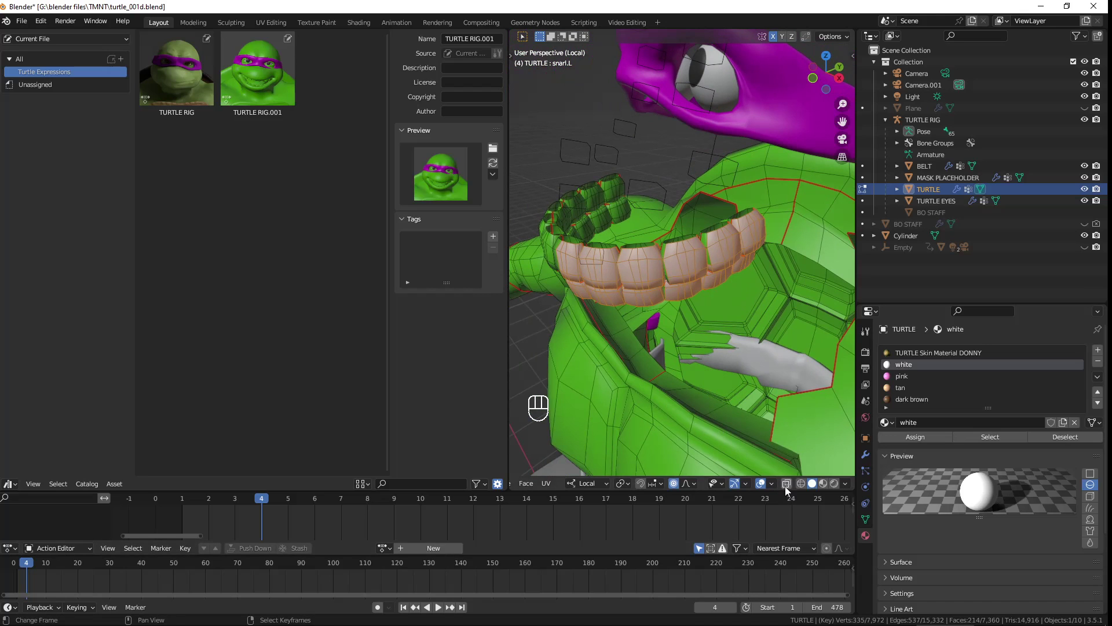
left_click(788, 490)
key("KP_3")
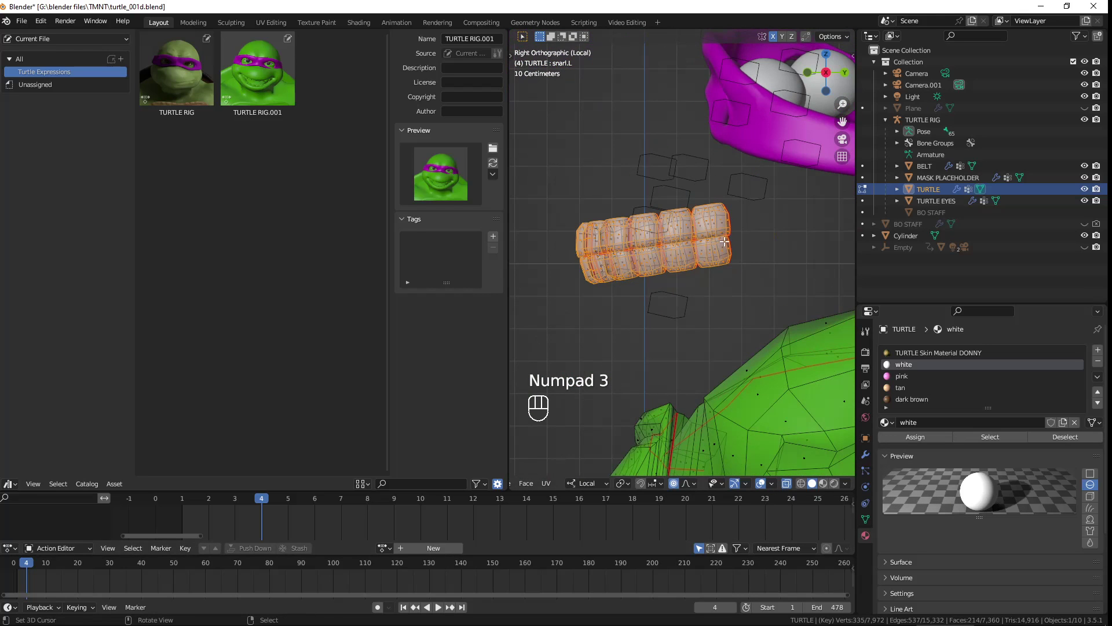
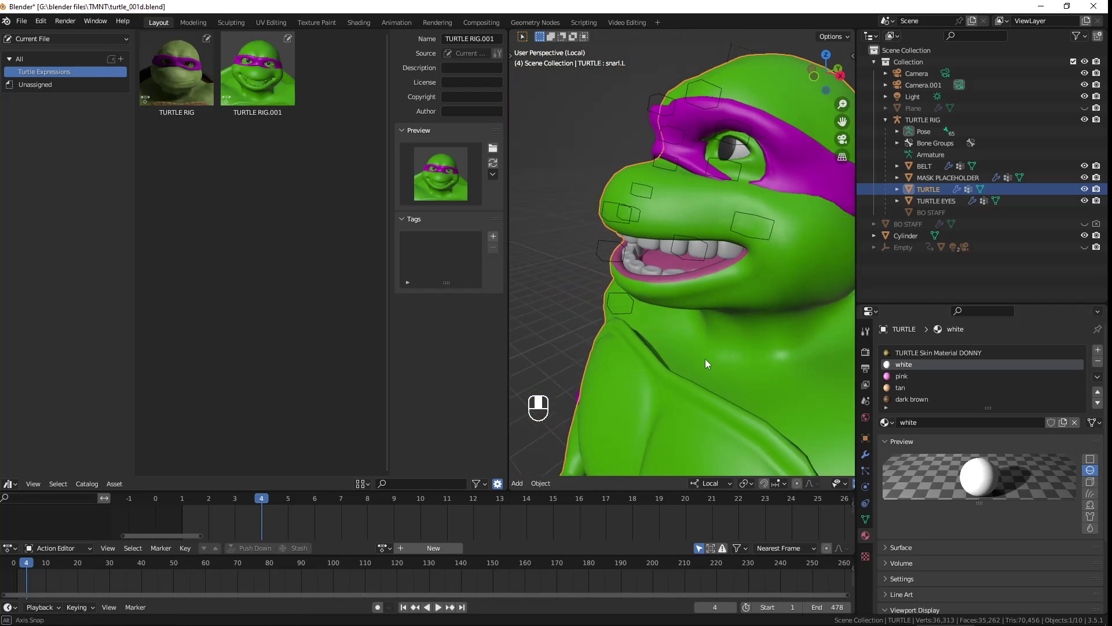
Orbit to the turtle's head, re-enter Edit Mode and switch to vertex selection
middle_click(705, 362)
left_click_drag(723, 356, 736, 343)
double_click(740, 337)
middle_click(741, 334)
middle_click(738, 346)
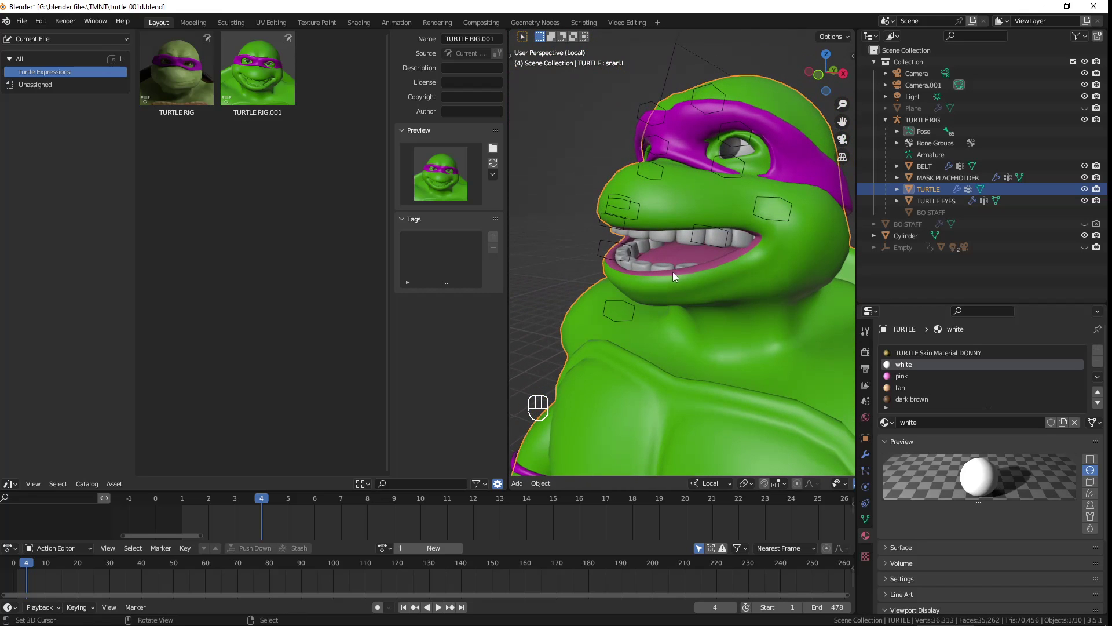
key("Tab")
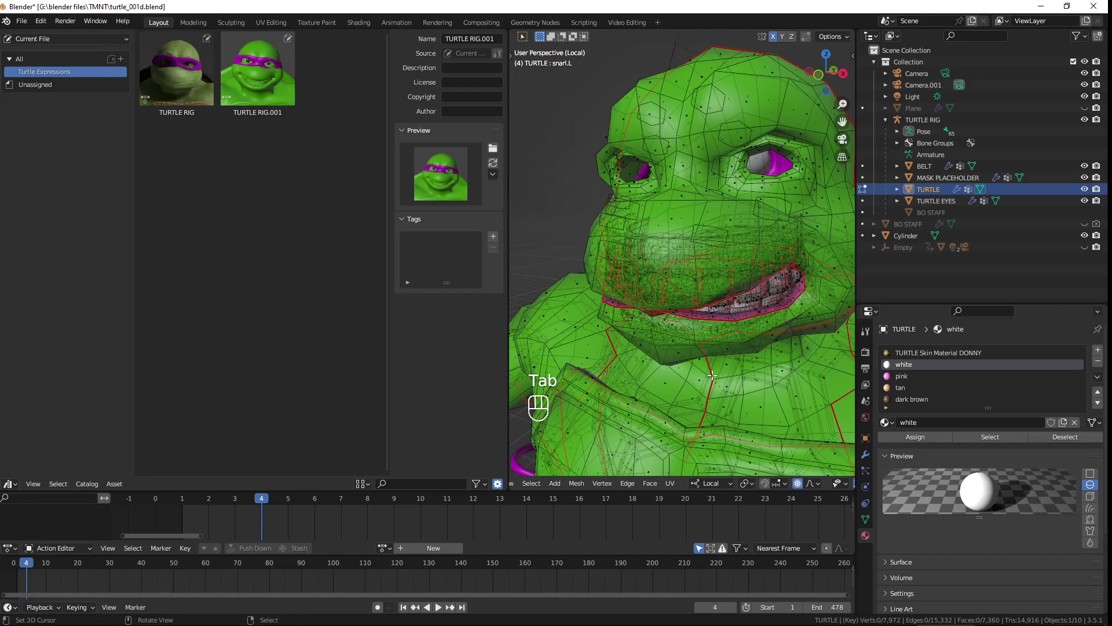
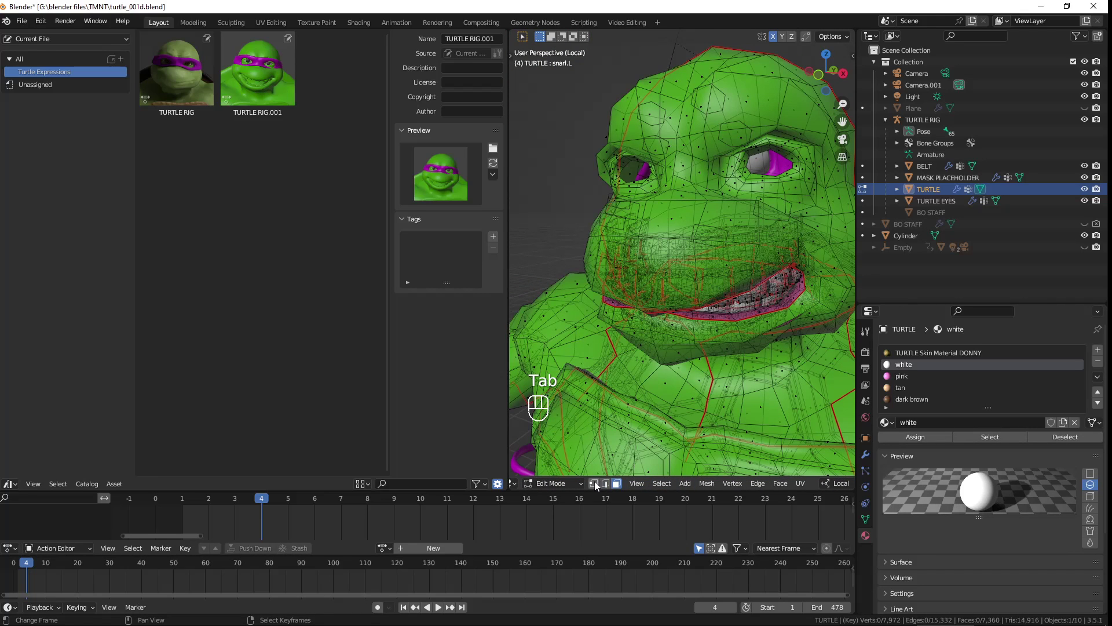
left_click(598, 486)
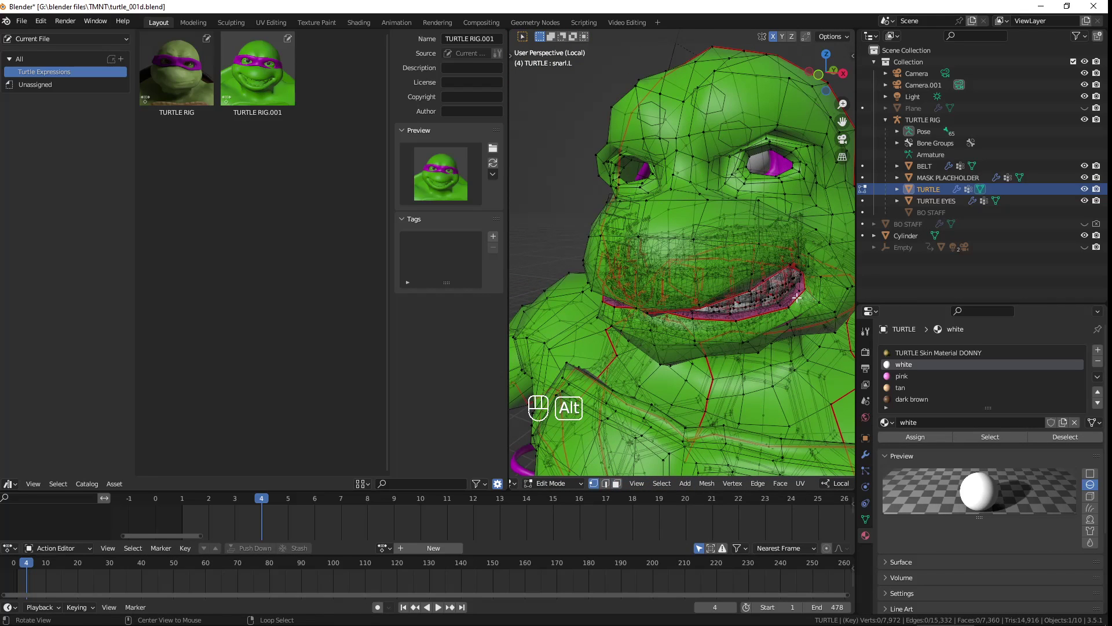
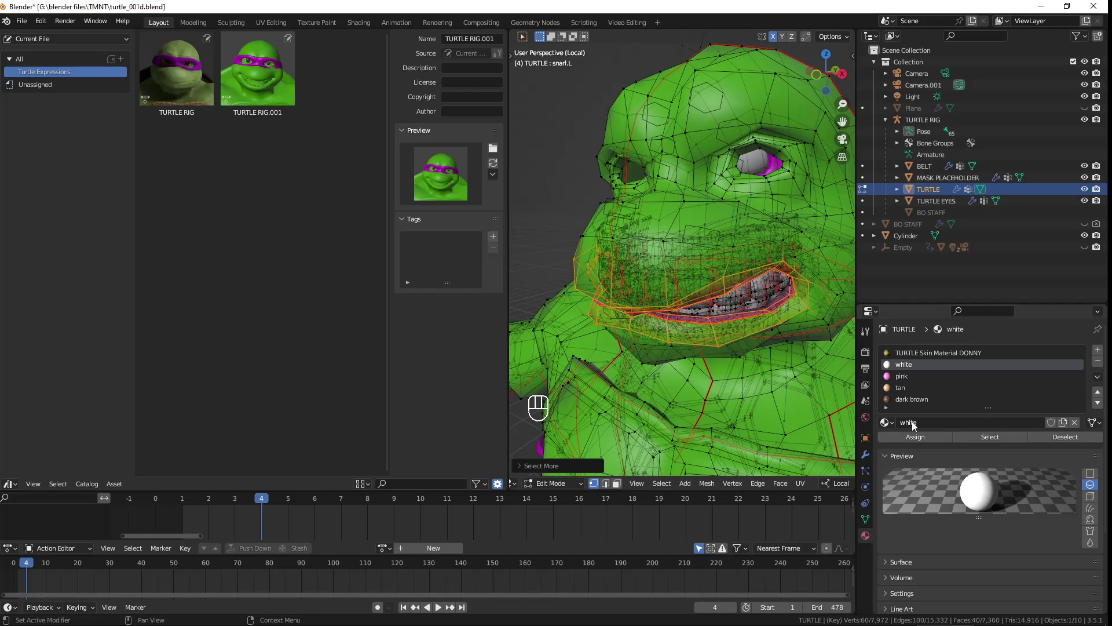
Make TURTLE Skin Material DONNY the active slot, inspecting the head in Object Mode and returning to Edit Mode
left_click(927, 357)
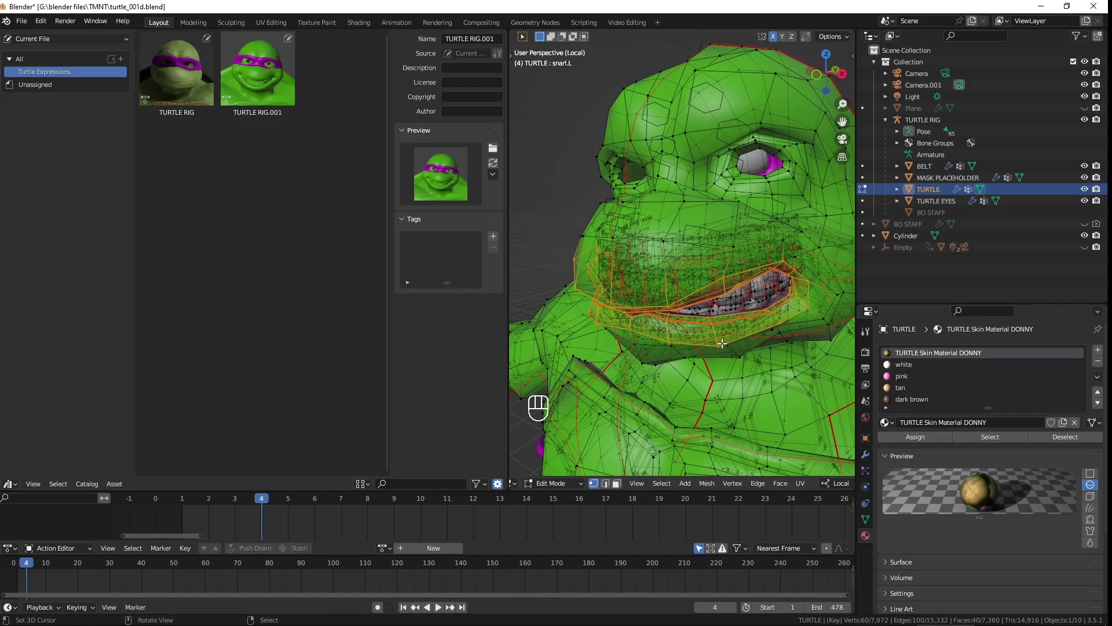
key("Tab")
left_click_drag(702, 352, 788, 362)
left_click(738, 359)
left_click_drag(714, 360, 667, 340)
left_click_drag(787, 369, 725, 366)
key("Tab")
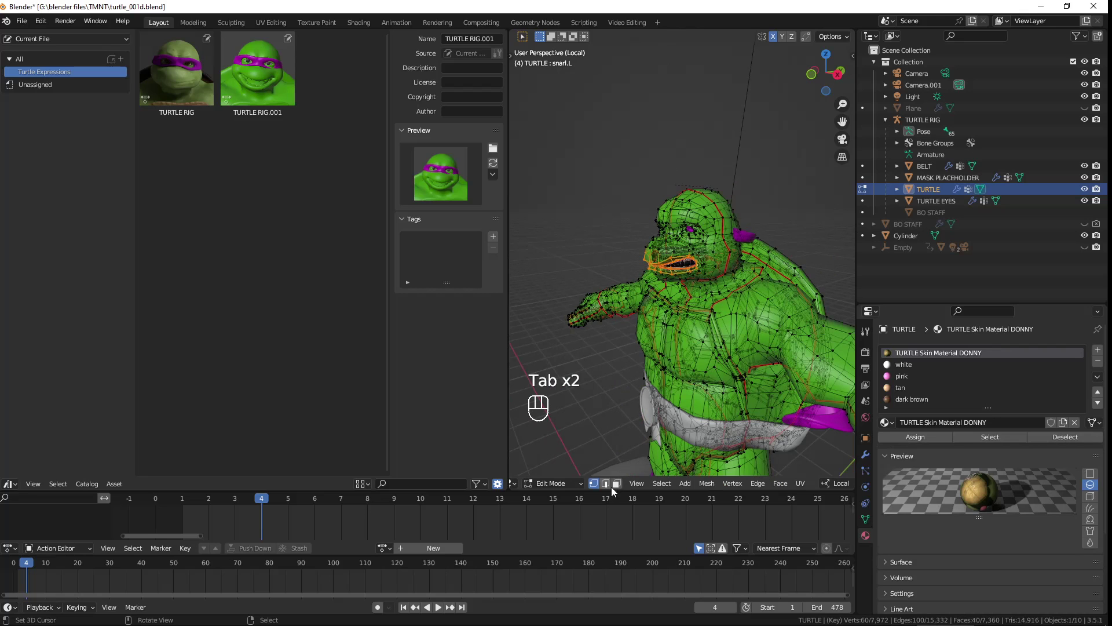
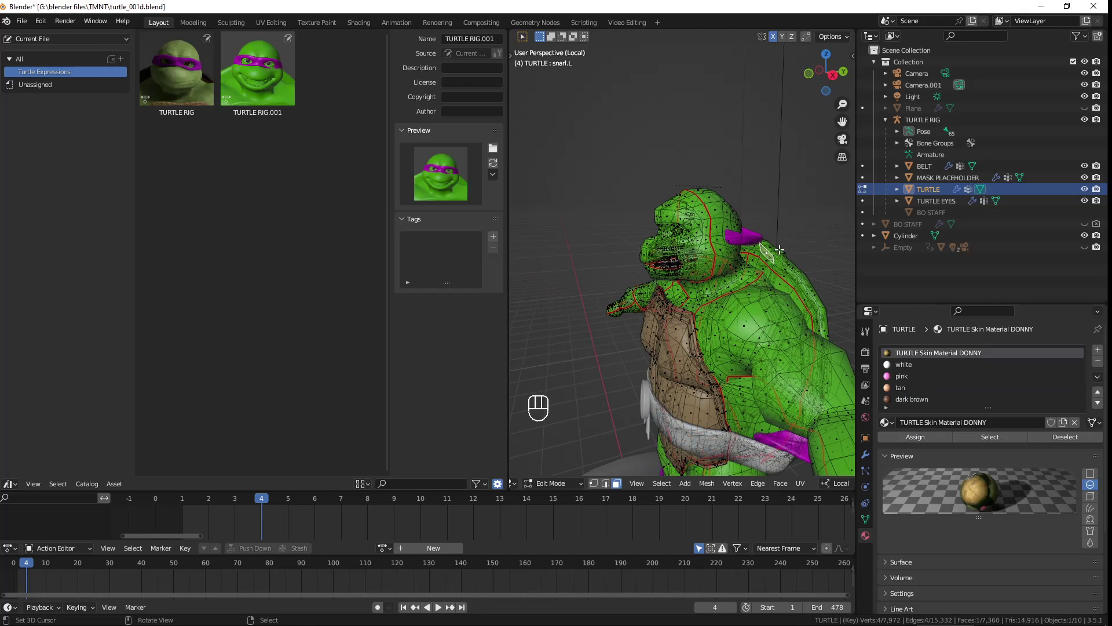
Select the linked face geometry and assign it the chosen material slot
key("ctrl+l")
left_click(922, 408)
left_click(924, 443)
key("Tab")
Return the turtle mesh to Object Mode with dark brown as the active material slot
left_click_drag(667, 305, 738, 309)
middle_click(758, 304)
left_click_drag(788, 313, 828, 327)
left_click(812, 324)
left_click(770, 273)
middle_click(770, 273)
right_click(771, 273)
middle_click(787, 297)
left_click(781, 302)
middle_click(776, 304)
key("KP_0")
left_click_drag(780, 303, 766, 304)
left_click(496, 168)
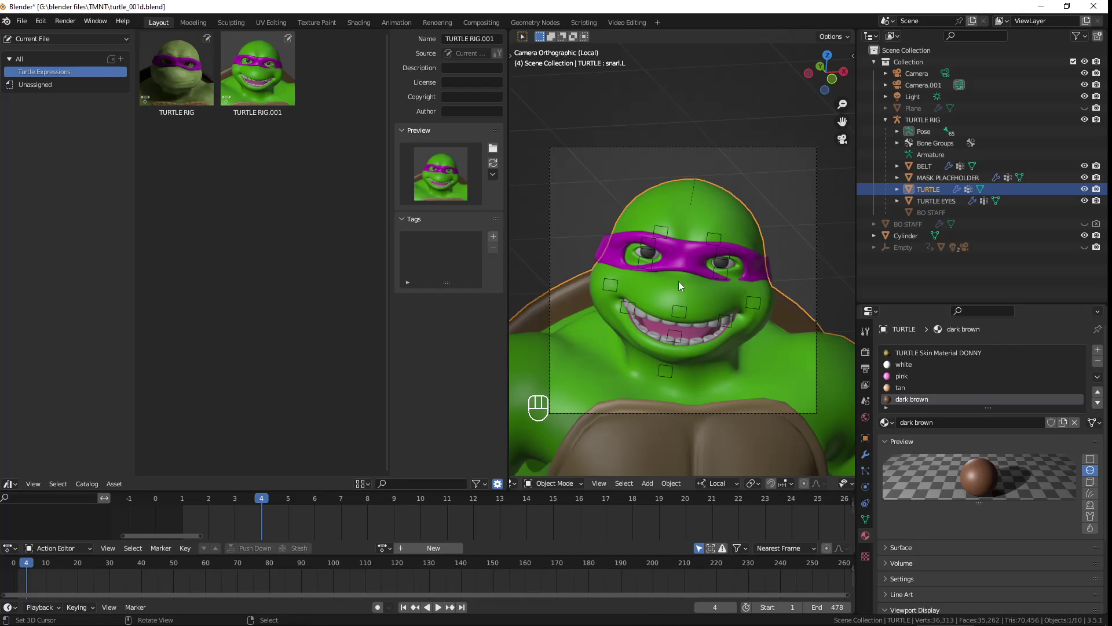
Move the mouth corner, chin, lower lip and snarl bones into a grinning expression
key("g")
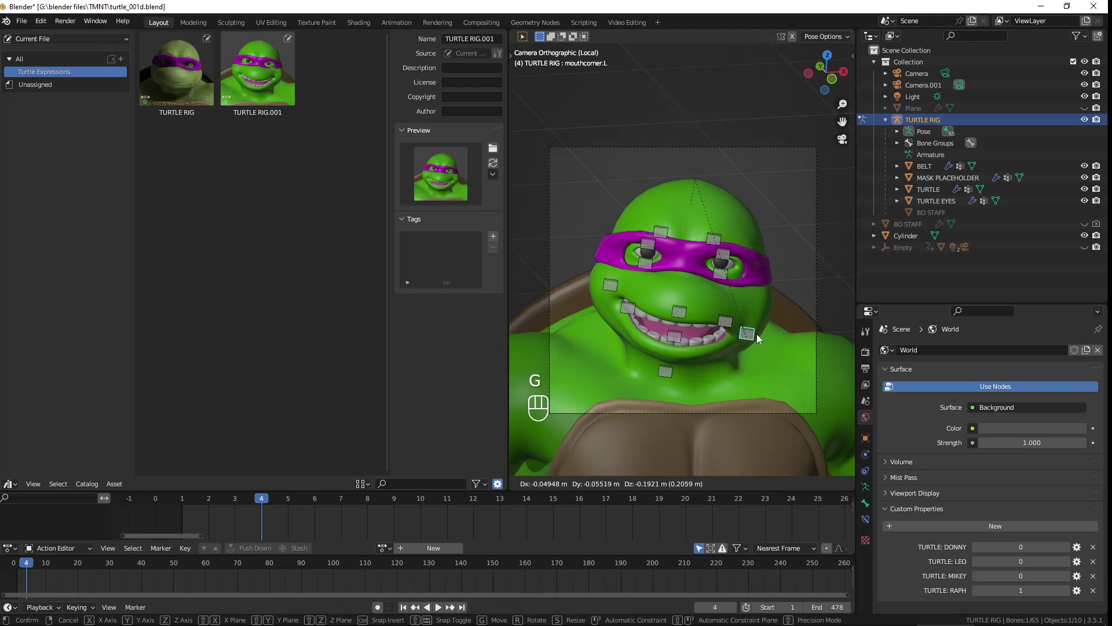
key("g")
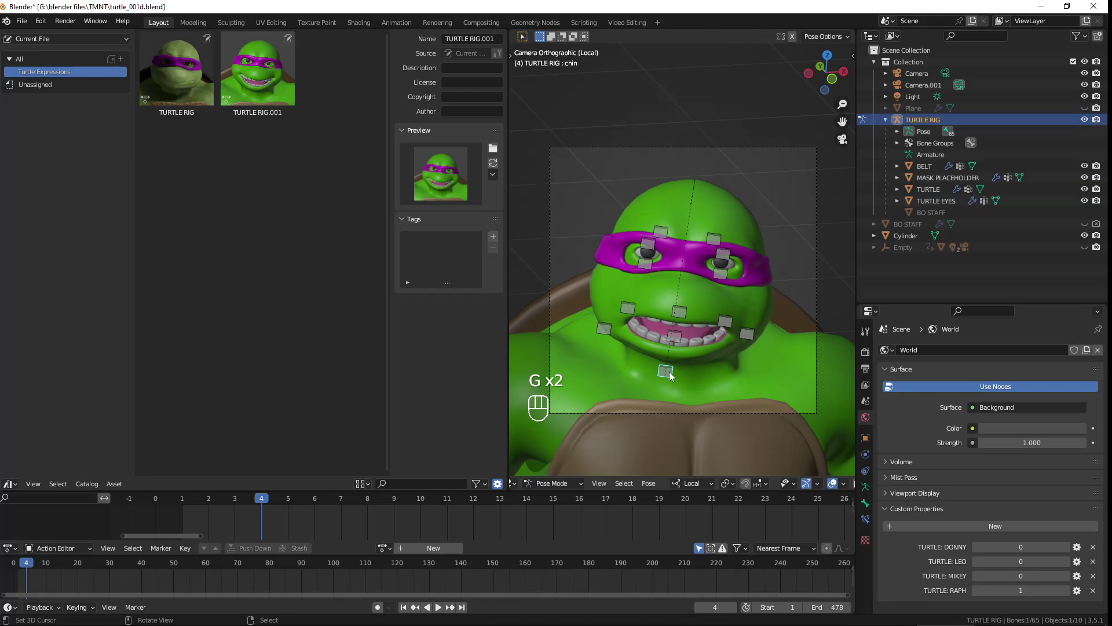
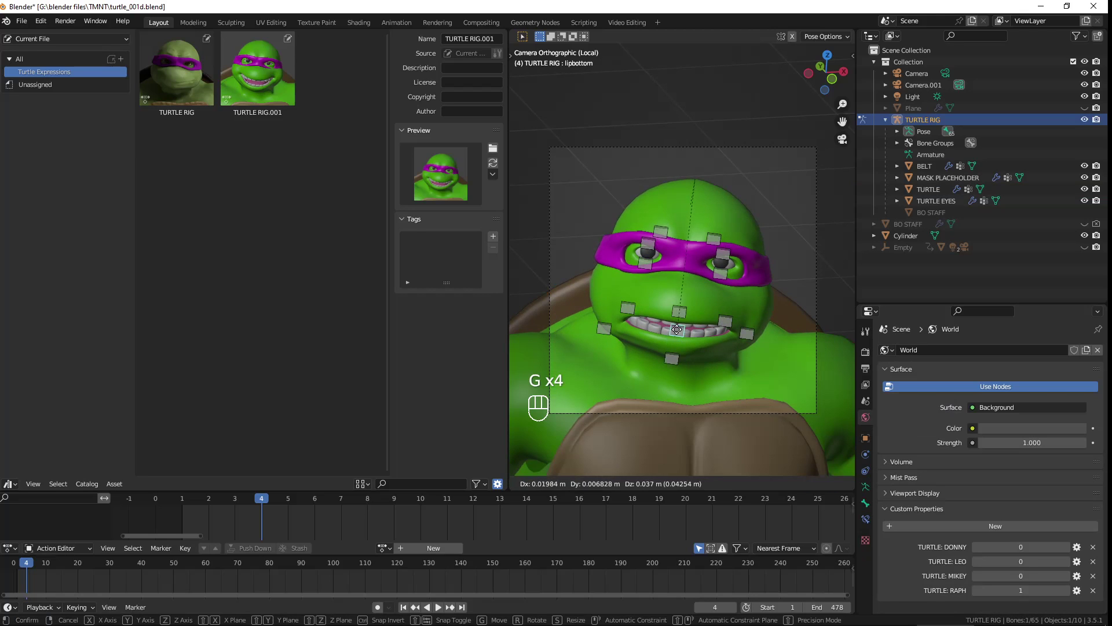
key("g")
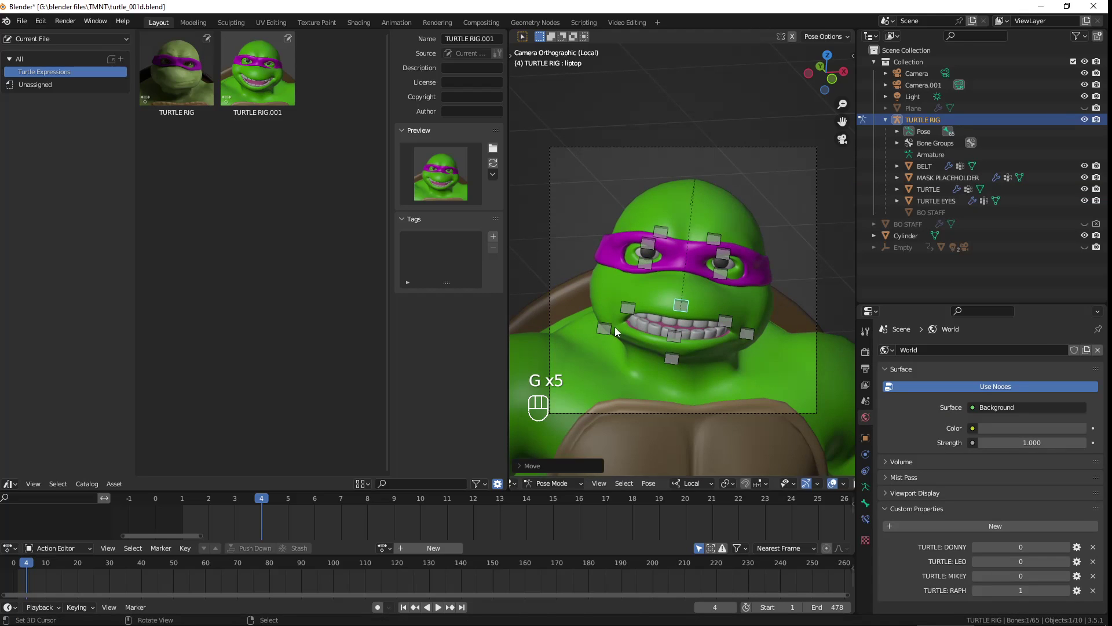
key("g")
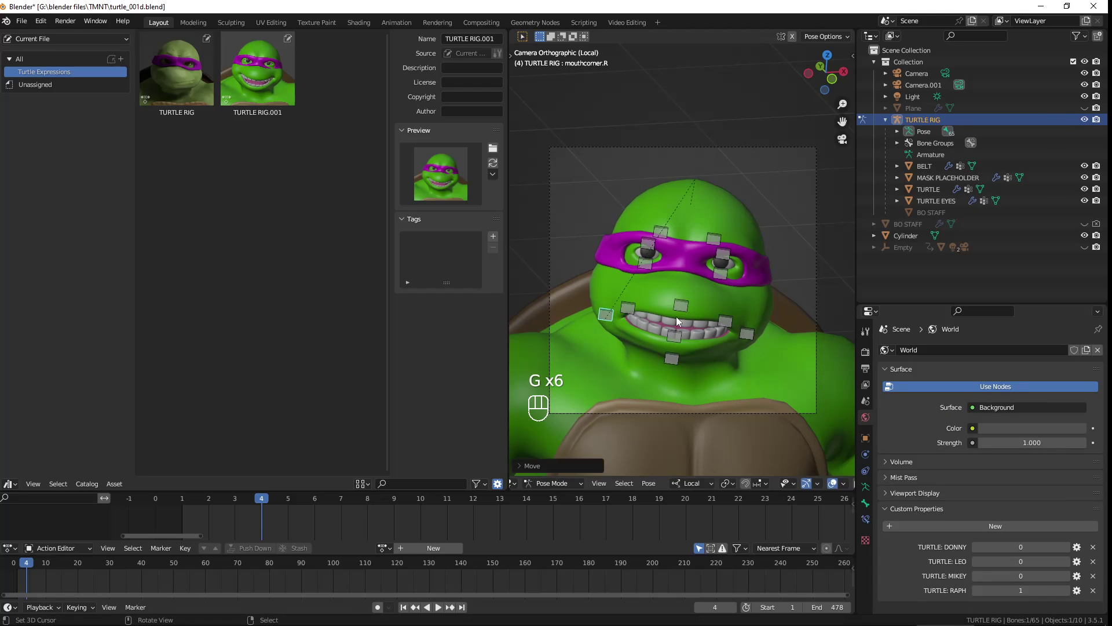
key("g")
Mark the new mouth pose as a third asset, TURTLE RIG.002, in Turtle Expressions
key("c")
left_click_drag(131, 482, 155, 457)
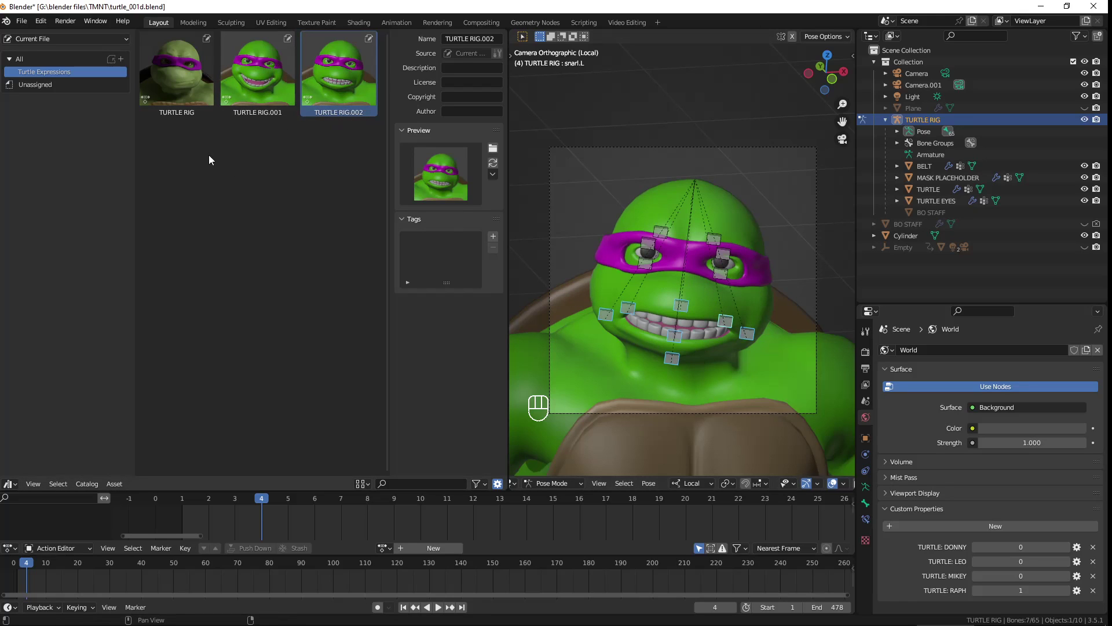
Rename the first two Turtle Expressions pose assets to 'blank face' and 'smile'
left_click(180, 81)
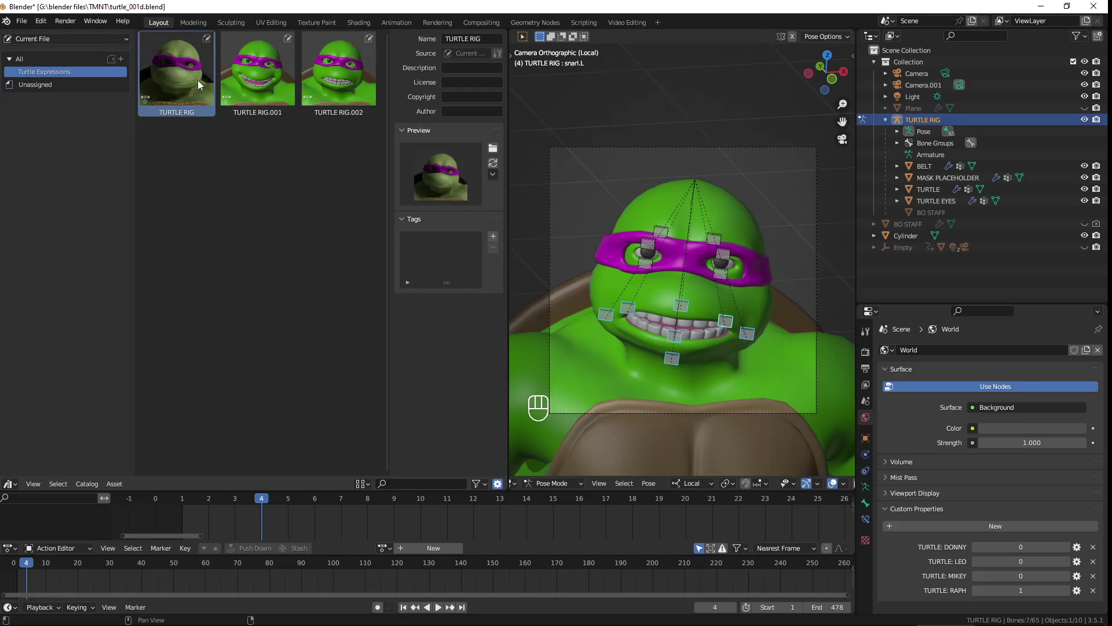
left_click_drag(450, 40, 451, 43)
left_click(283, 72)
left_click_drag(458, 42, 461, 44)
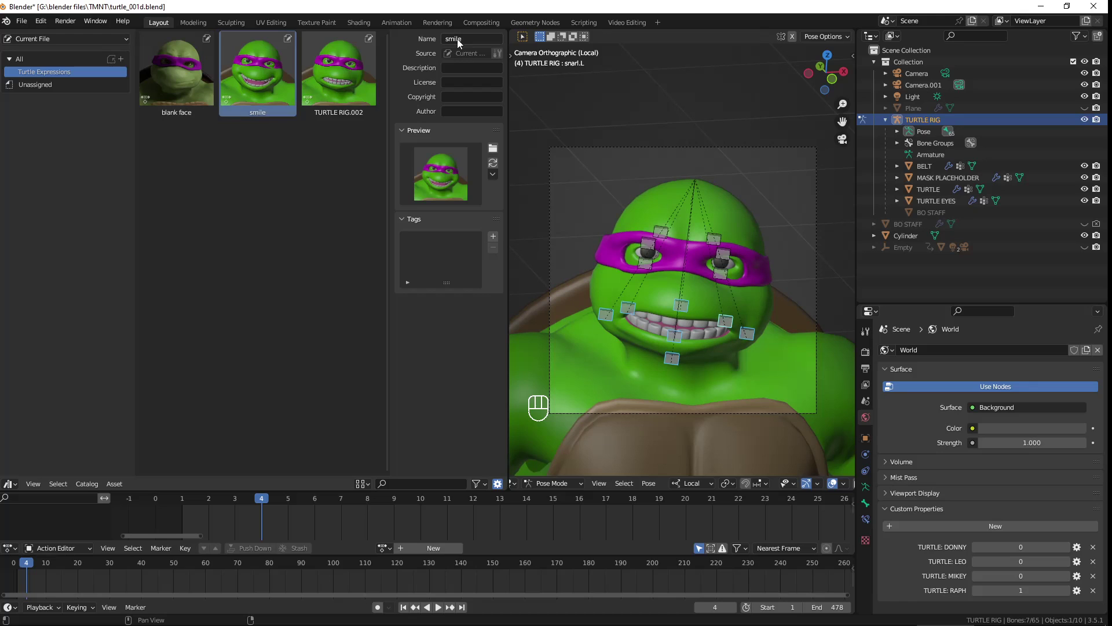
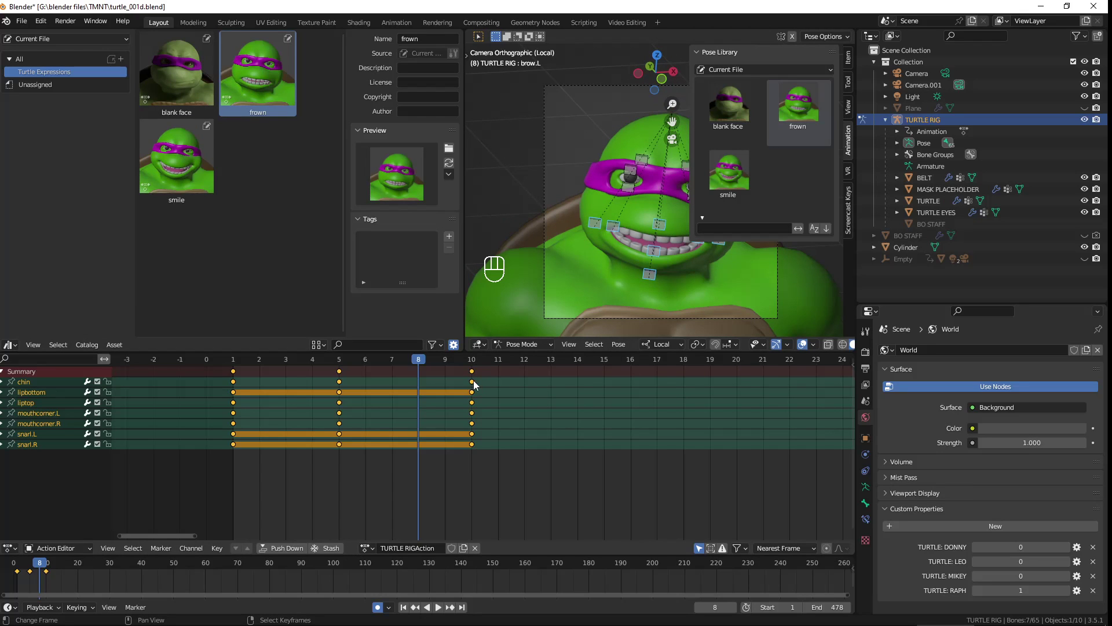
Render the posed turtle's face and bring up the render settings
left_click(474, 386)
left_click_drag(622, 170, 625, 174)
left_click_drag(796, 109, 821, 363)
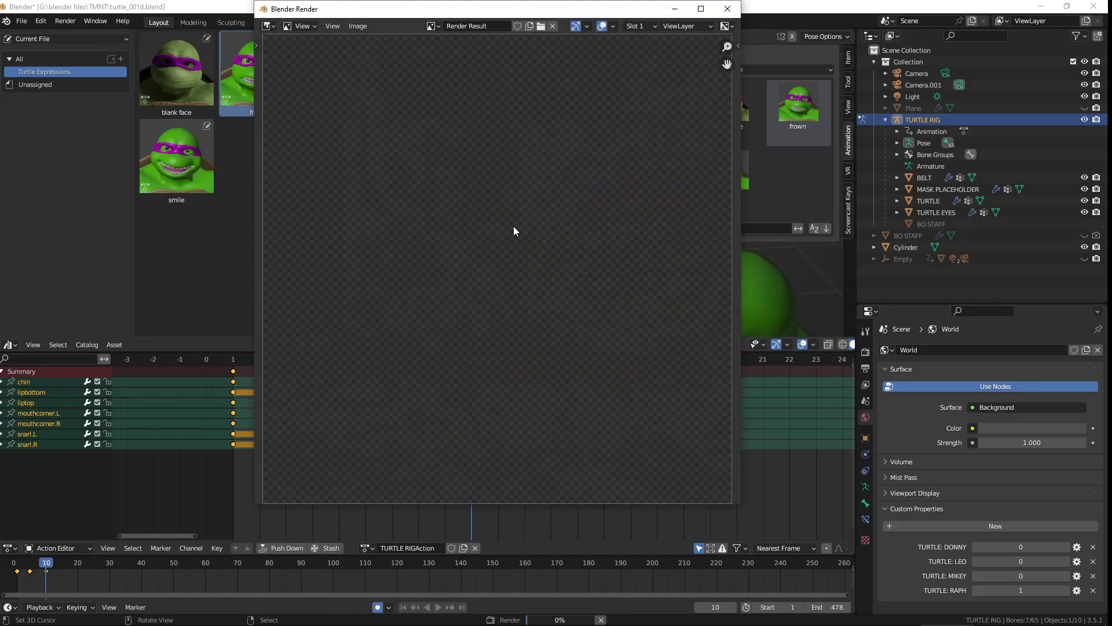
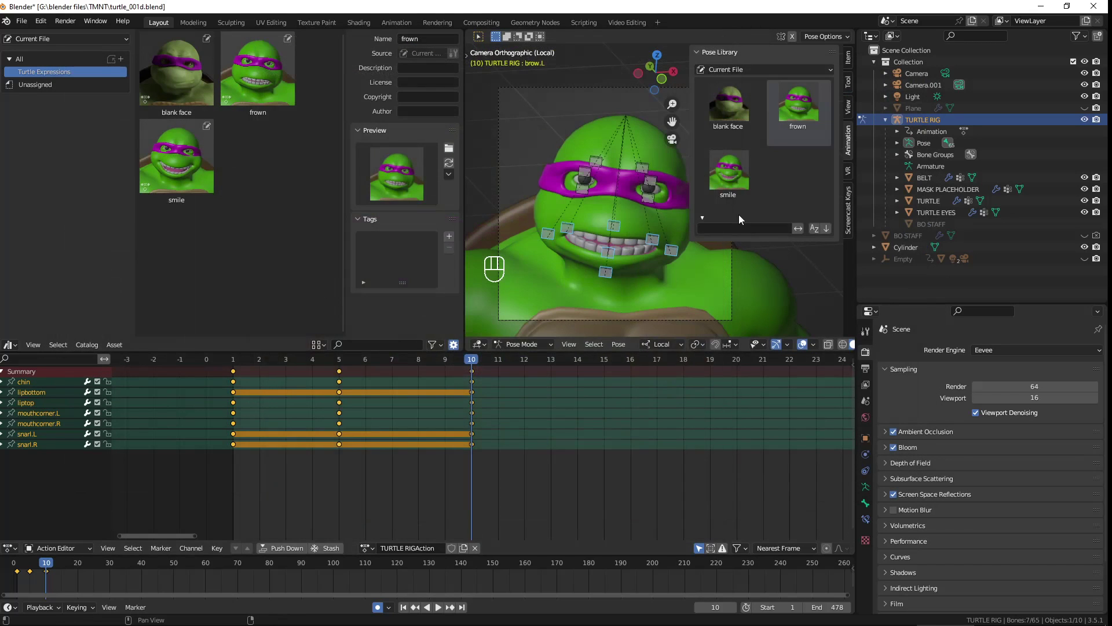
Load the rendered face image from the Face Poses folder as the pose asset's custom preview
left_click(740, 172)
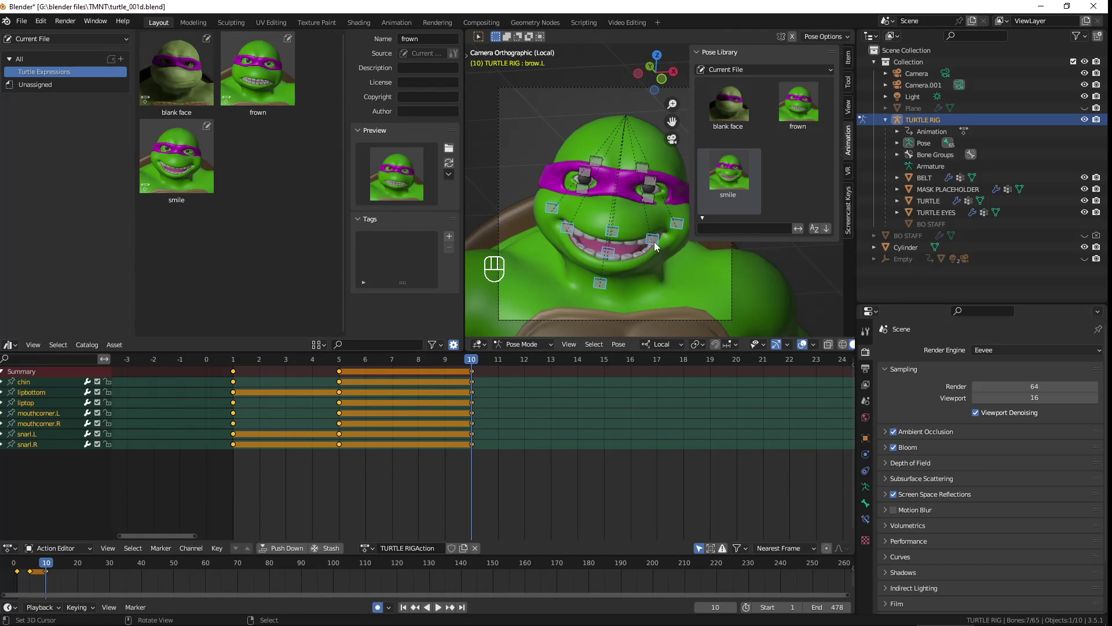
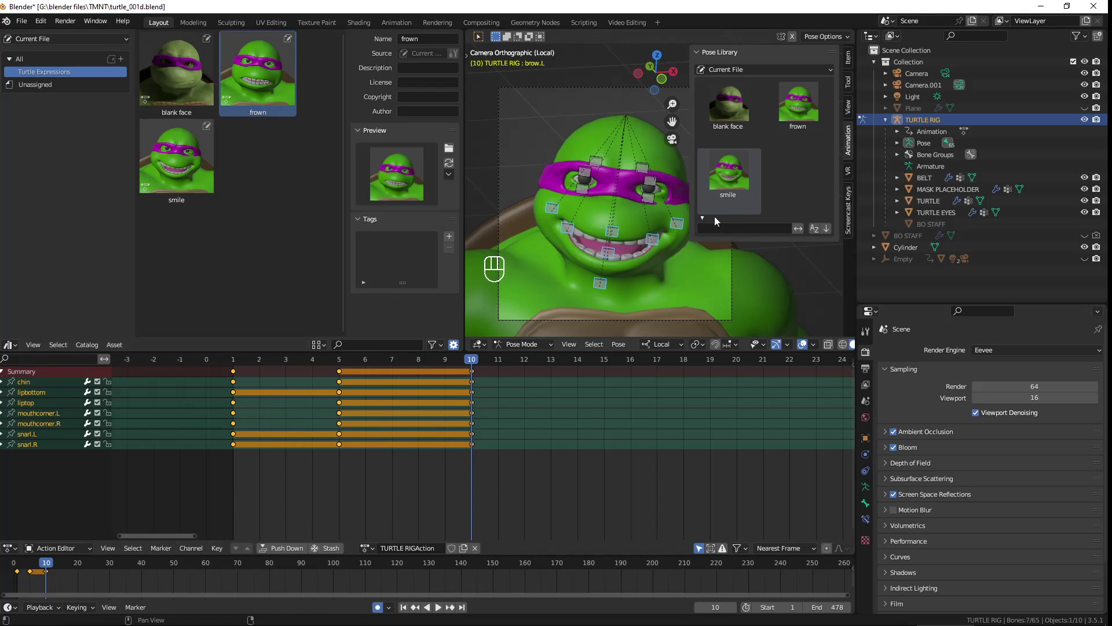
left_click(808, 101)
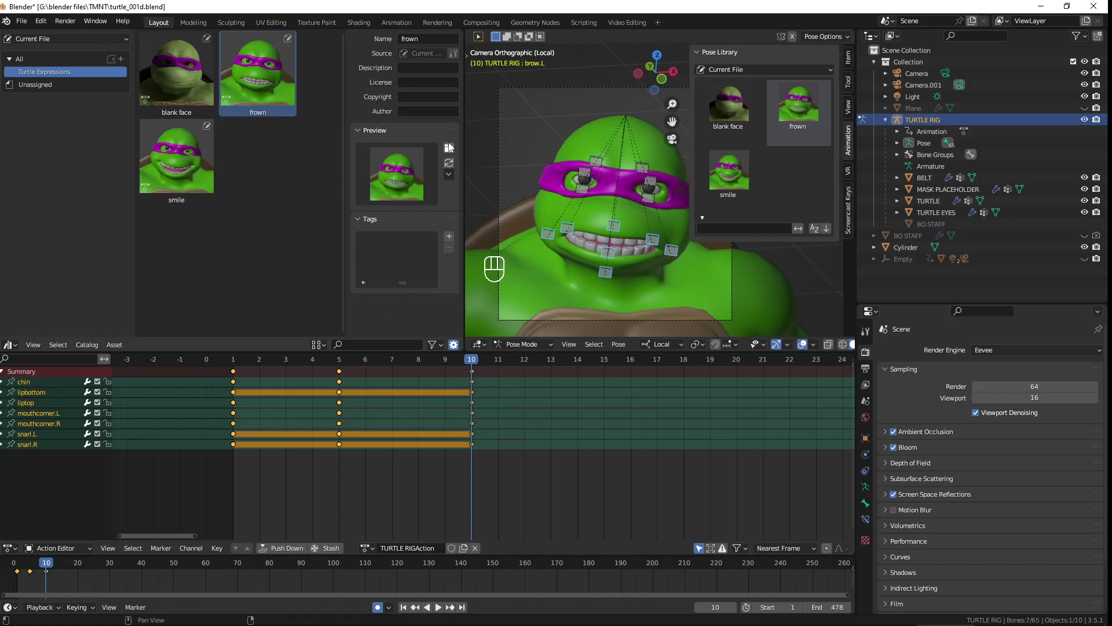
left_click(449, 151)
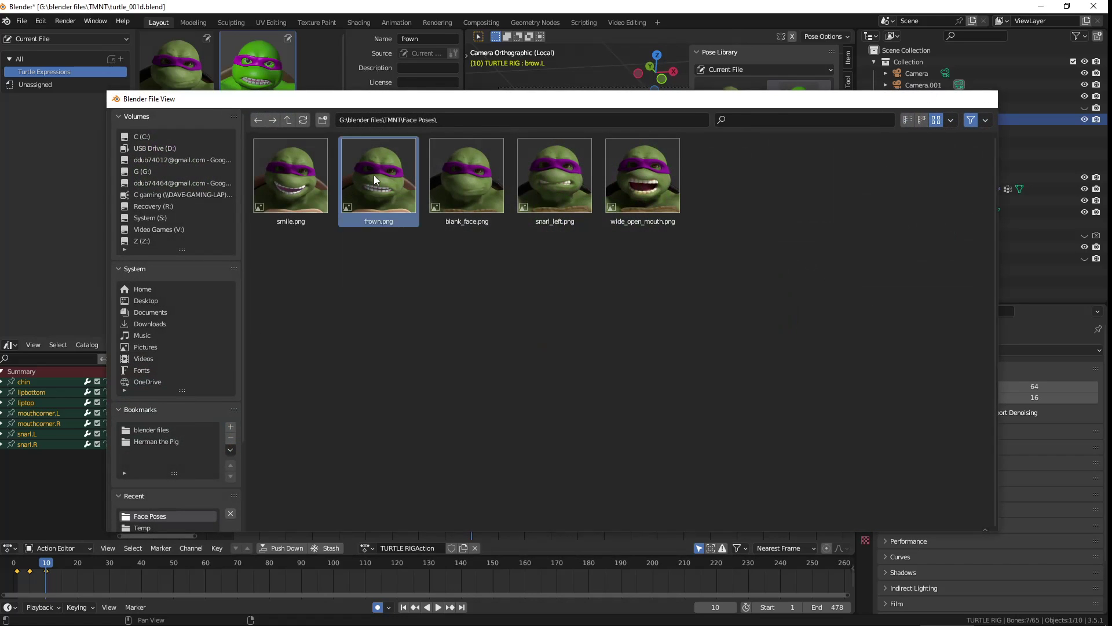
left_click(171, 168)
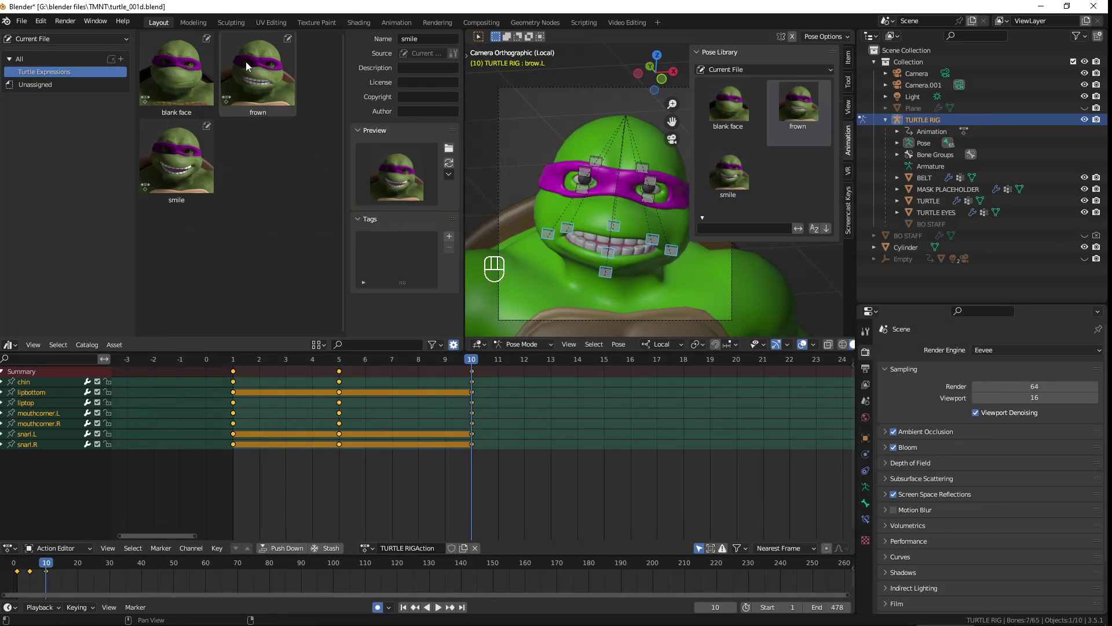
left_click(824, 348)
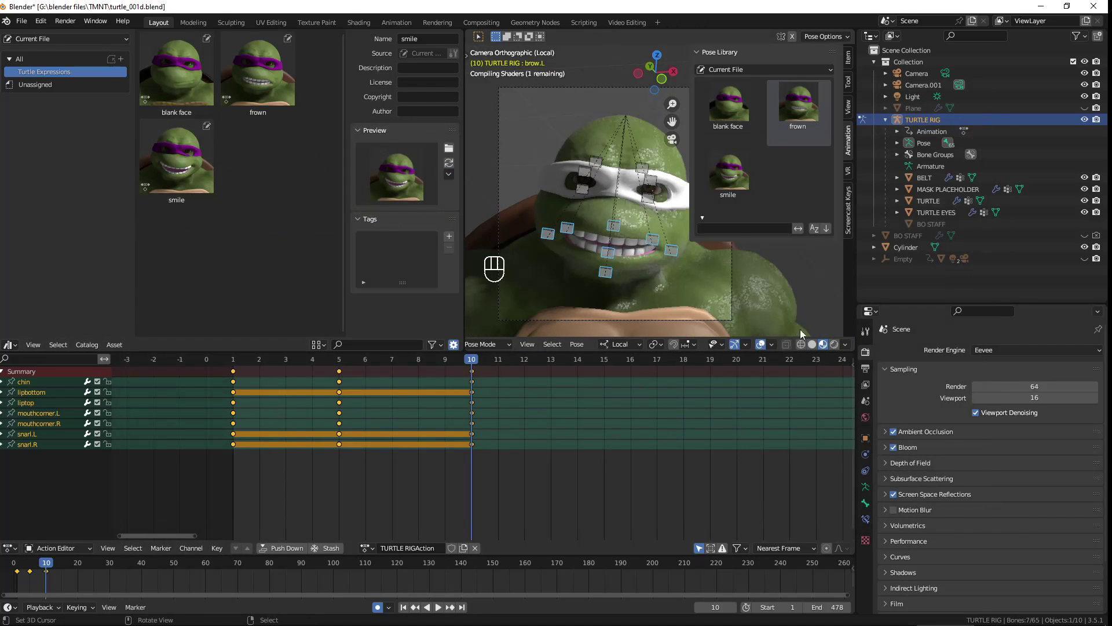